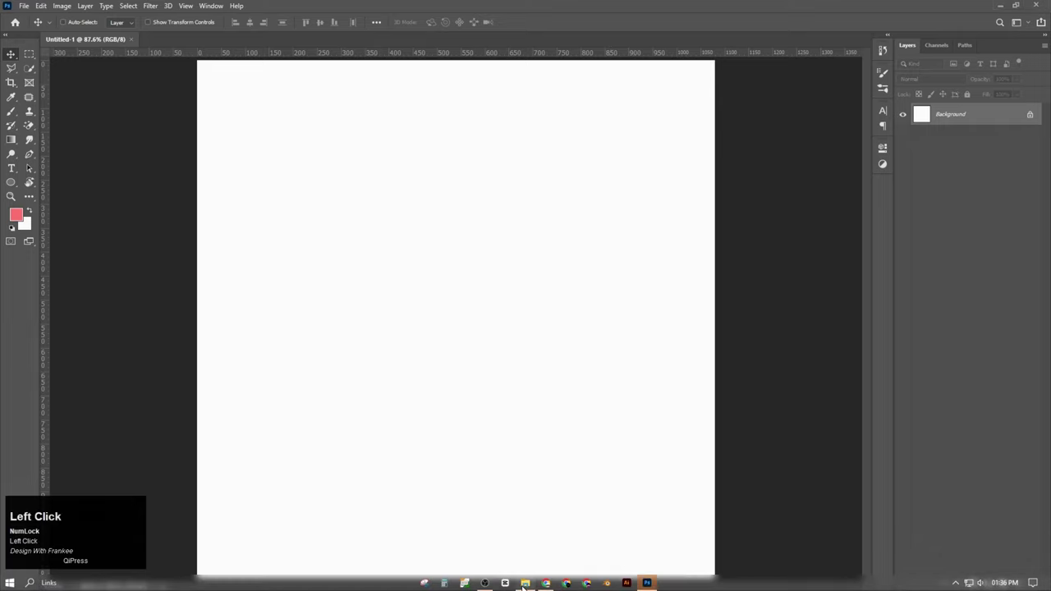
Step: Confirm placing the embedded strawberry photo as its own layer
left_click(377, 257)
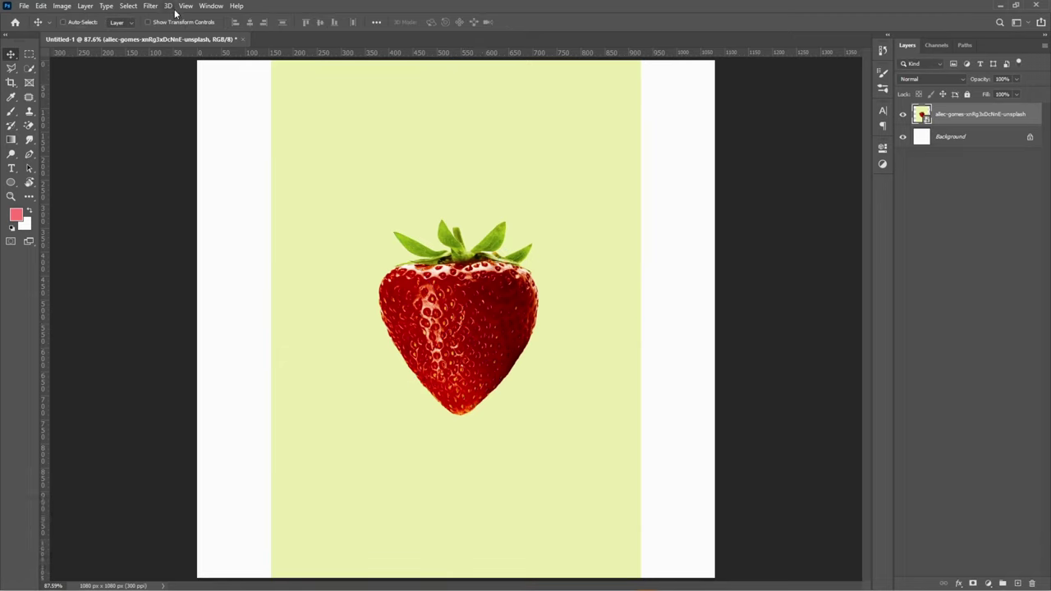
Step: Select Subject on the strawberry, then add missed leaf edges at the top to the selection
left_click(36, 73)
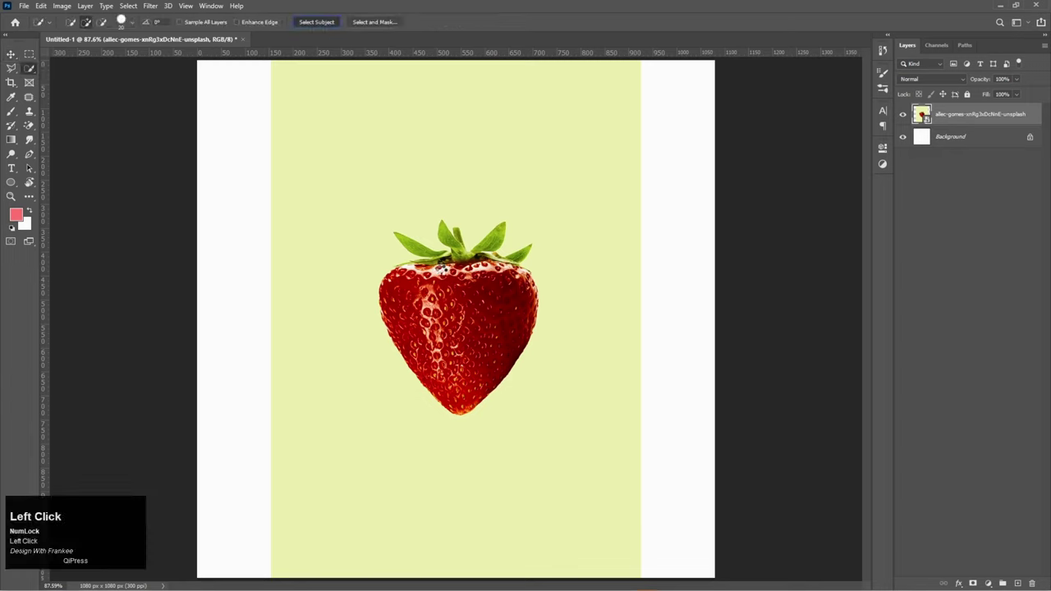
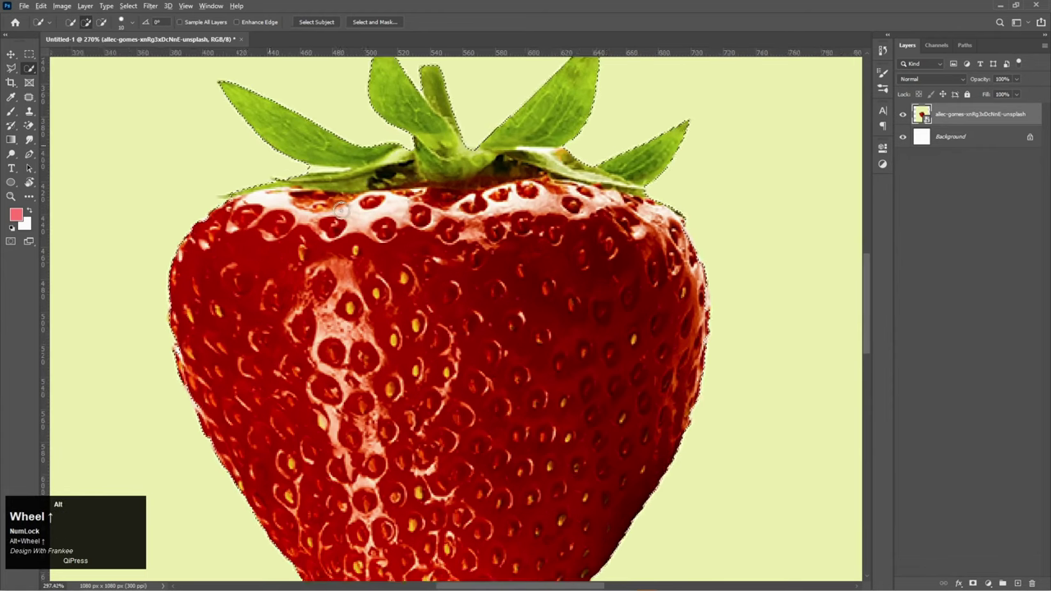
left_click_drag(344, 266, 343, 266)
left_click_drag(344, 266, 344, 266)
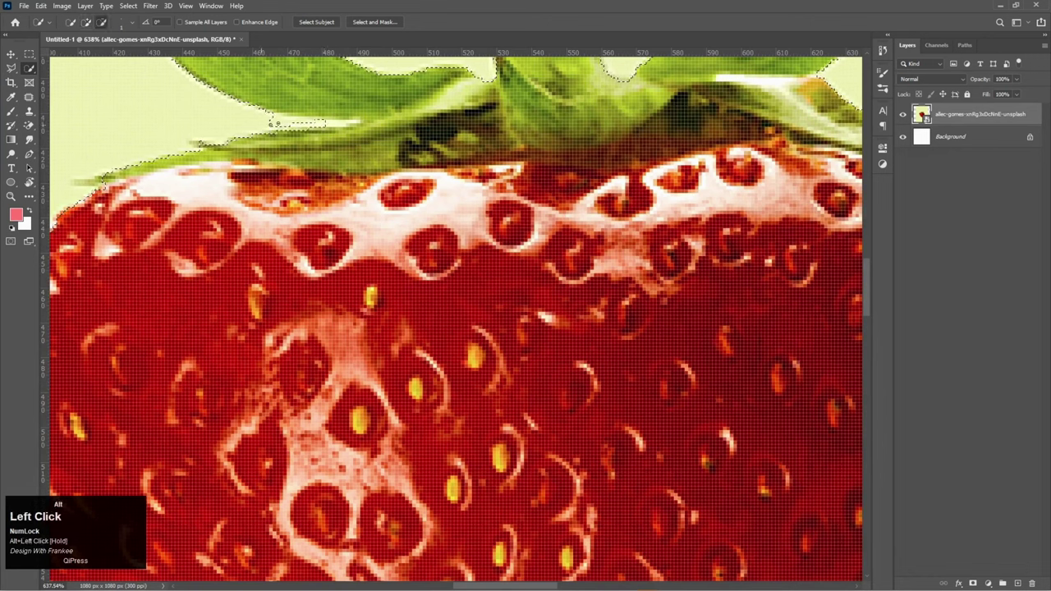
left_click_drag(343, 266, 343, 267)
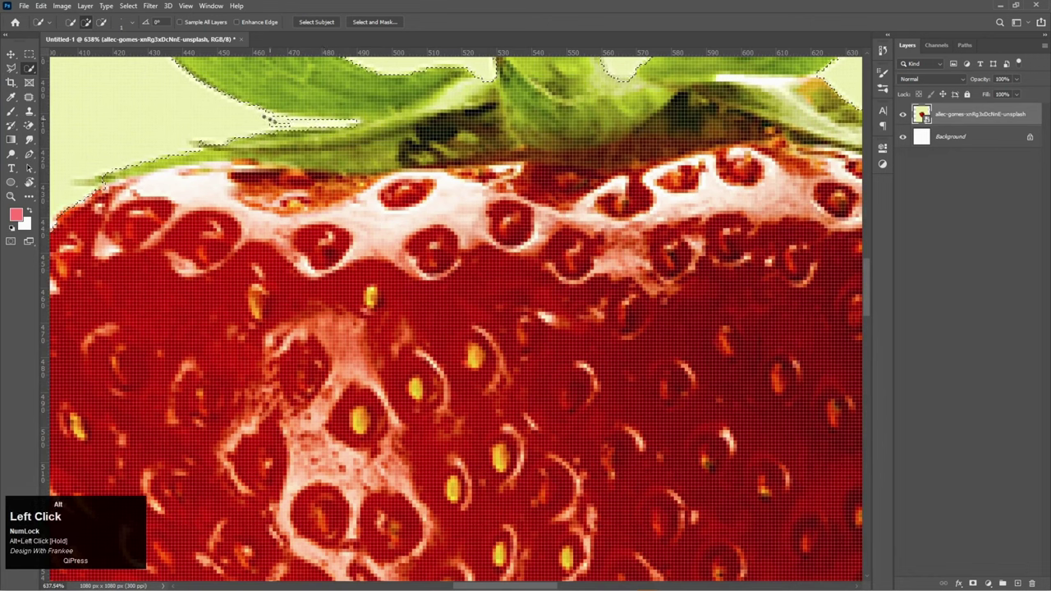
left_click_drag(343, 266, 344, 266)
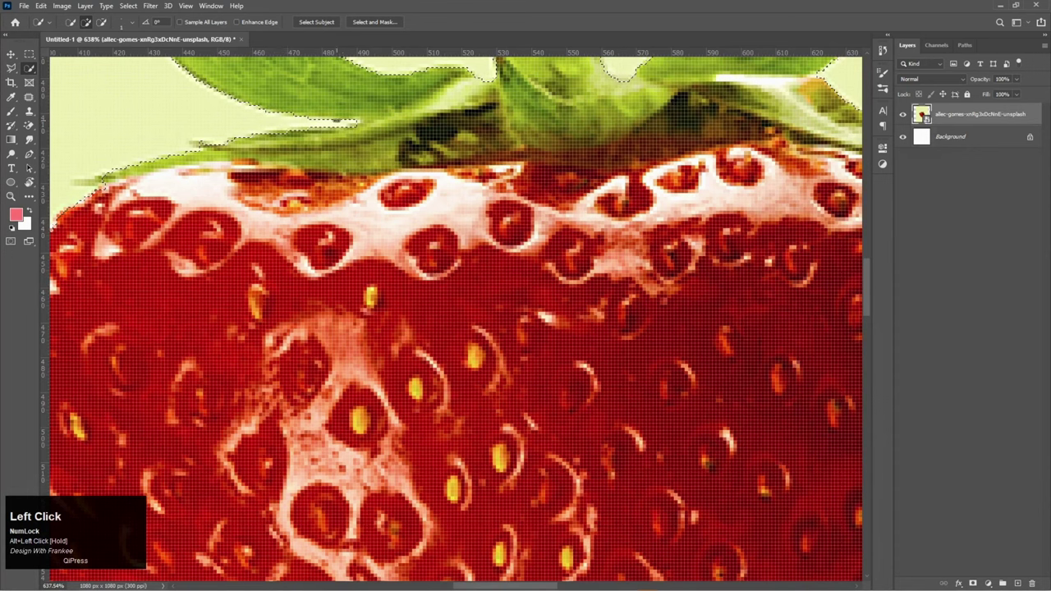
Step: Bring the leaves into view and add the leaf tips to the selection
key("space")
left_click(343, 266)
key("space")
left_click_drag(313, 473, 313, 473)
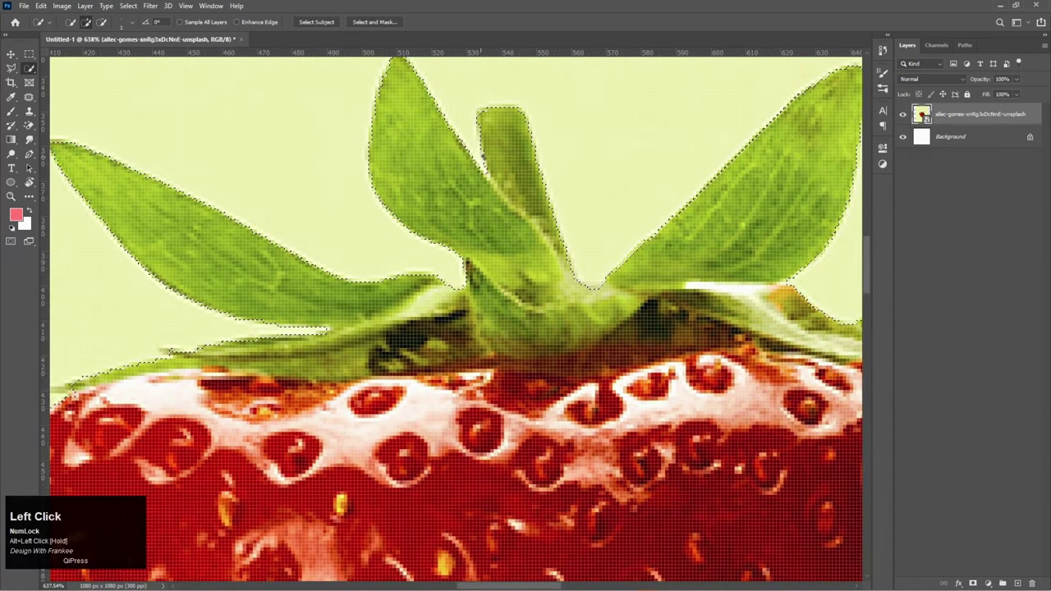
left_click_drag(313, 473, 313, 473)
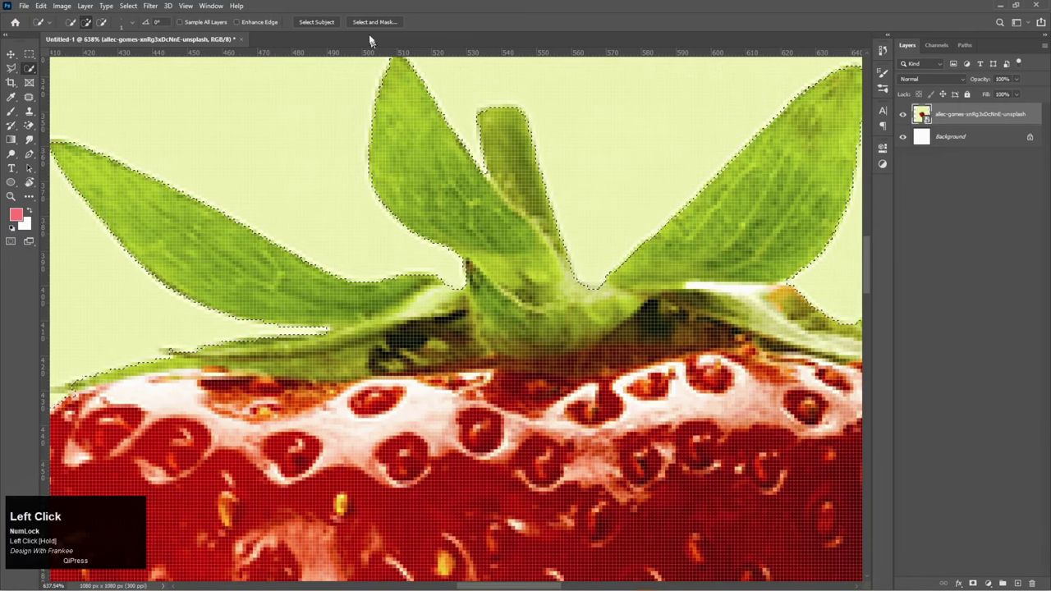
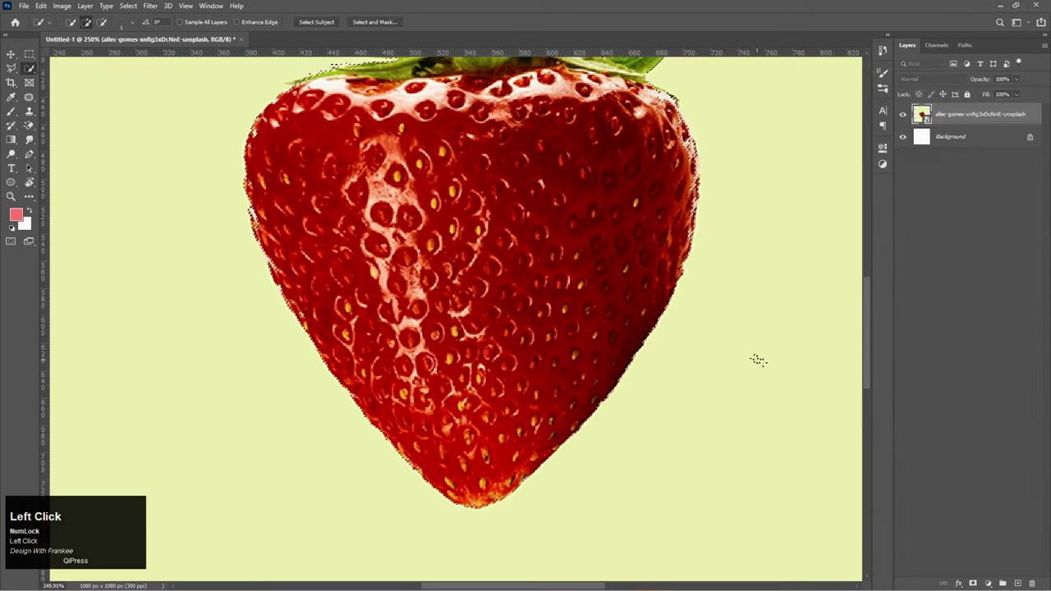
Step: Convert the masked strawberry to a Smart Object, enlarge it to about 148 percent, and rasterize it
key("ctrl+0")
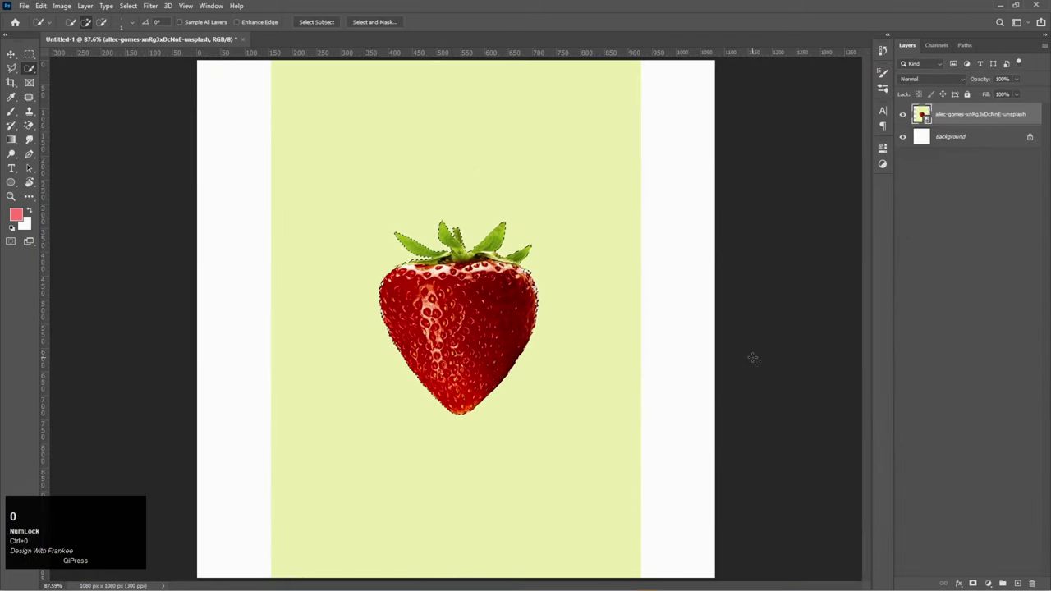
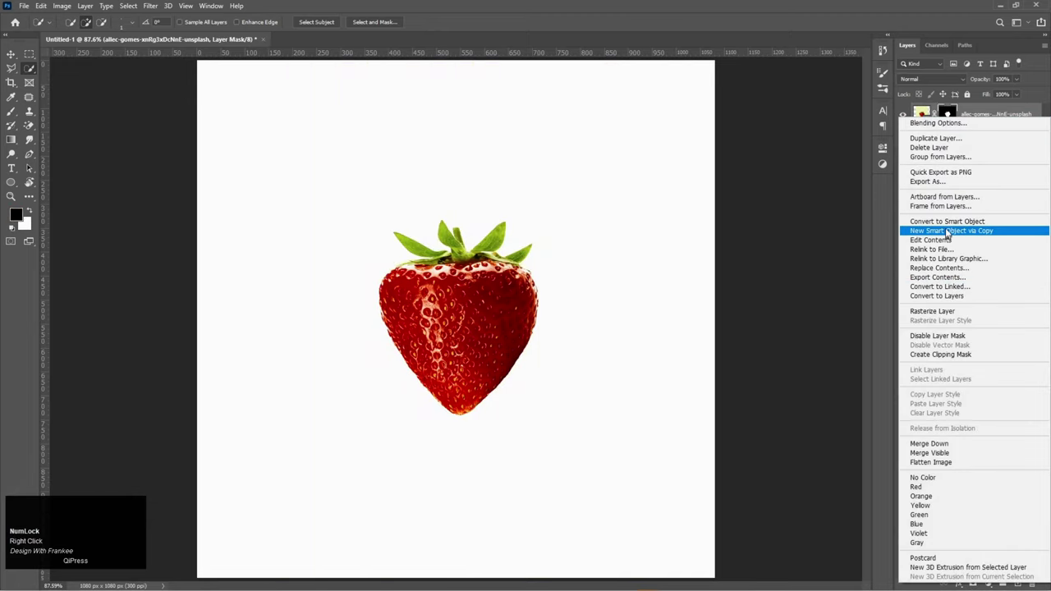
left_click(950, 229)
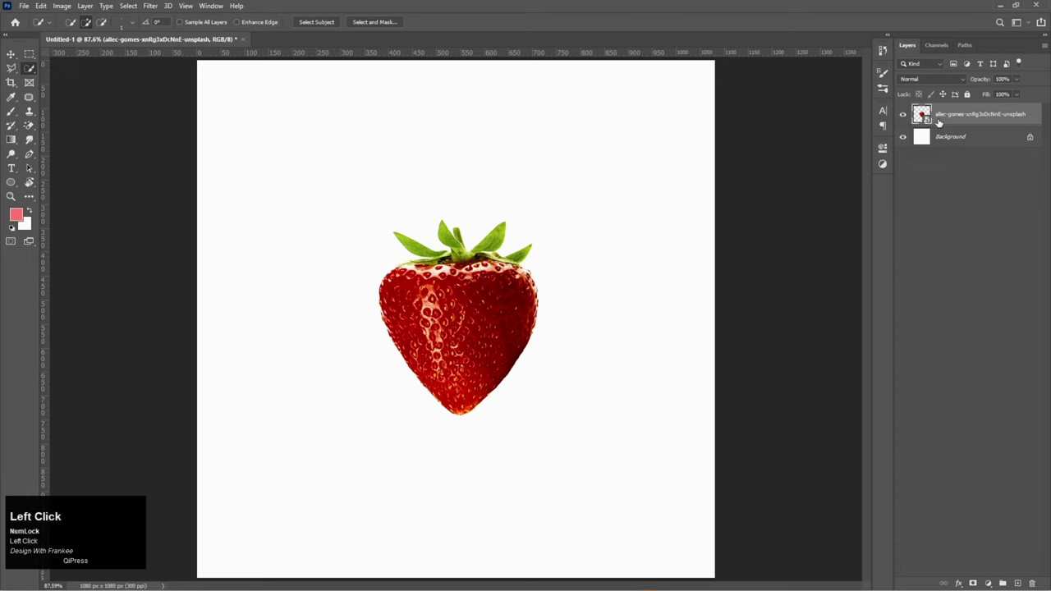
key("ctrl+t")
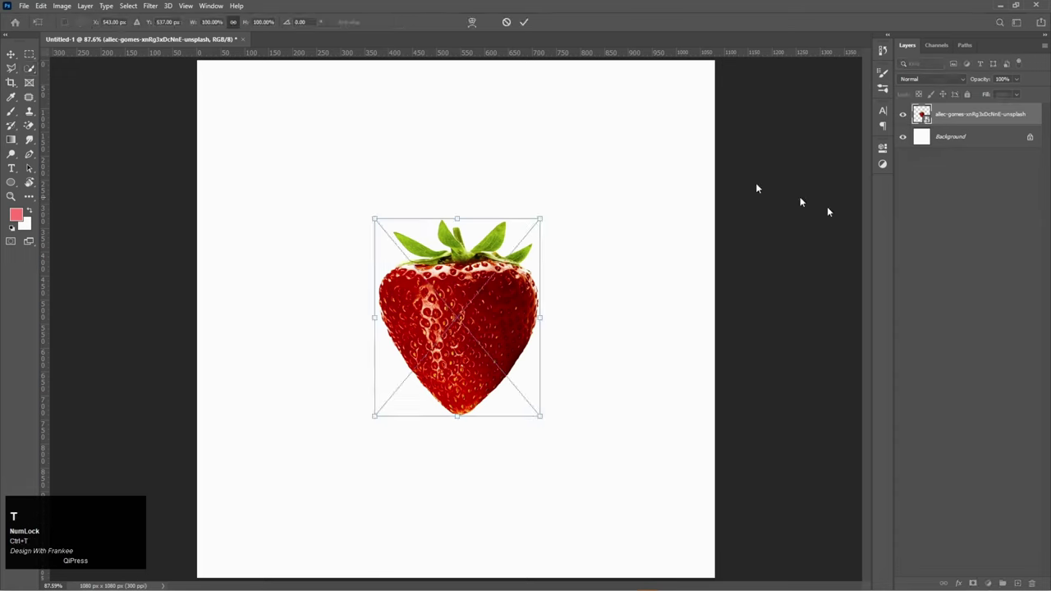
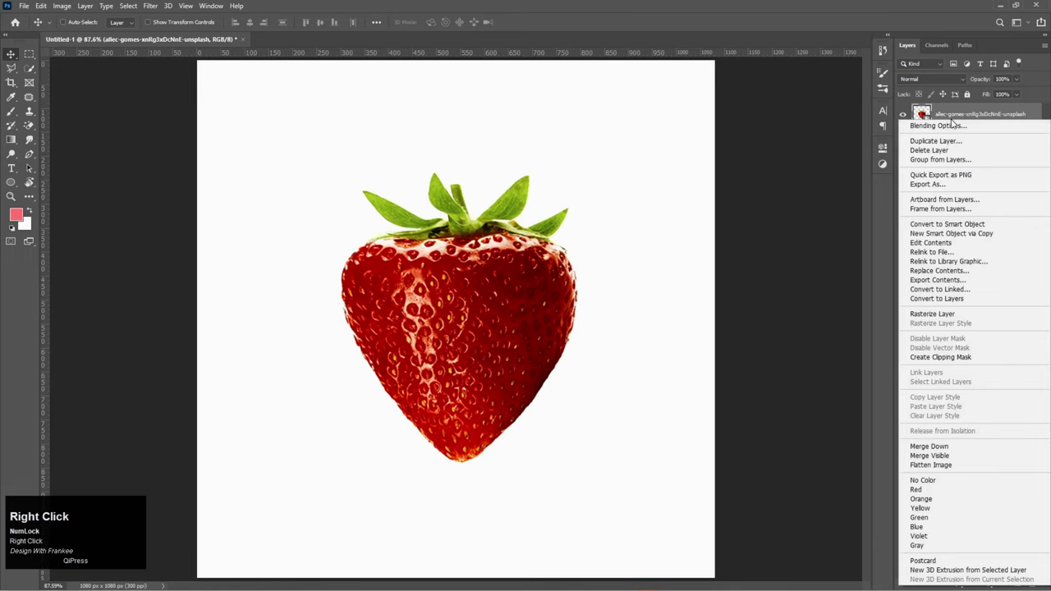
left_click(952, 319)
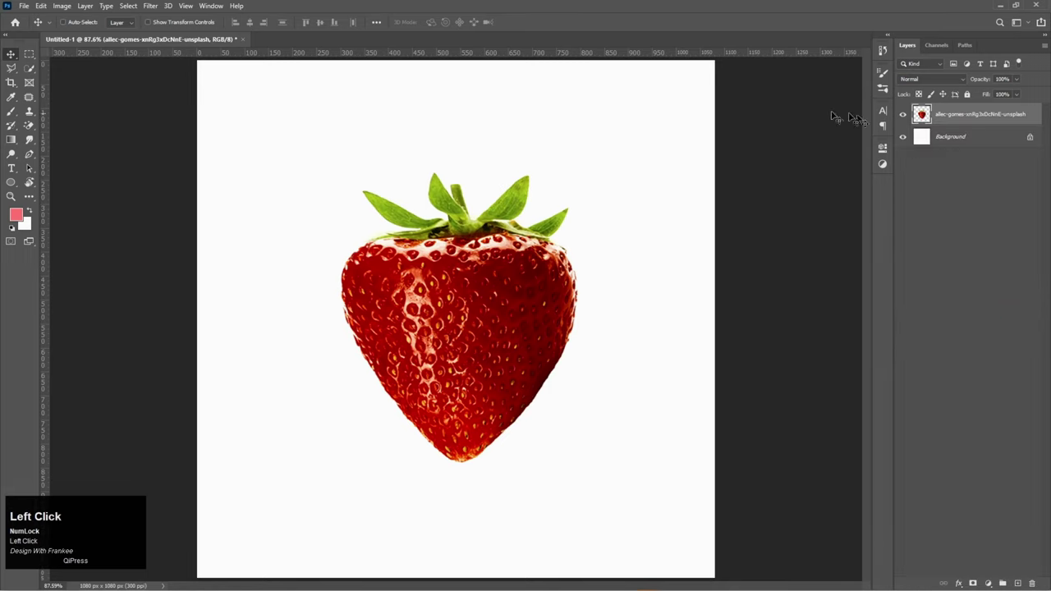
Step: Draw a curved pen path across the top of the strawberry
right_click(540, 240)
left_click(59, 160)
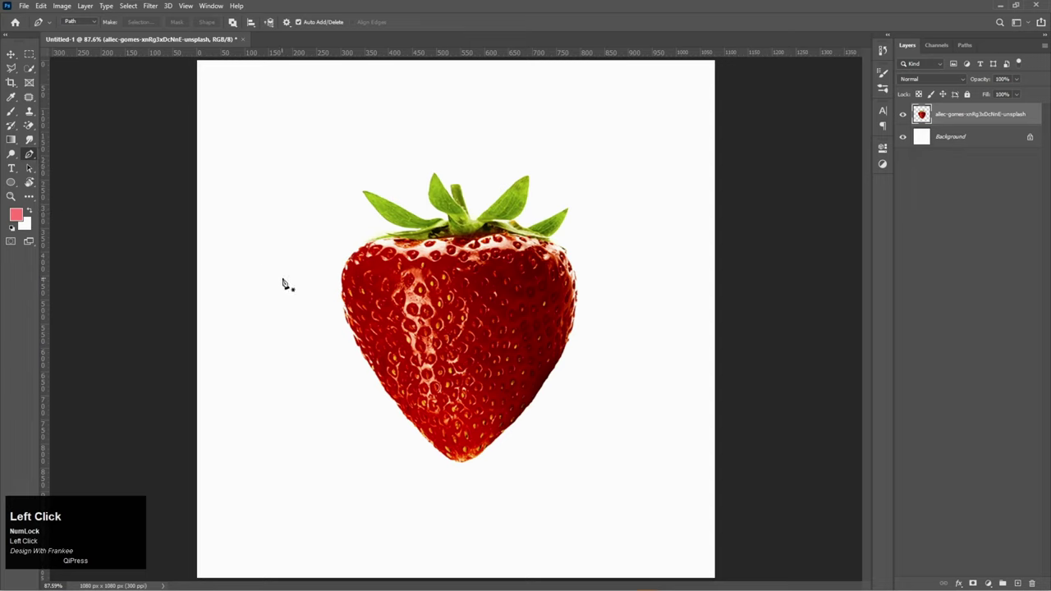
left_click(284, 282)
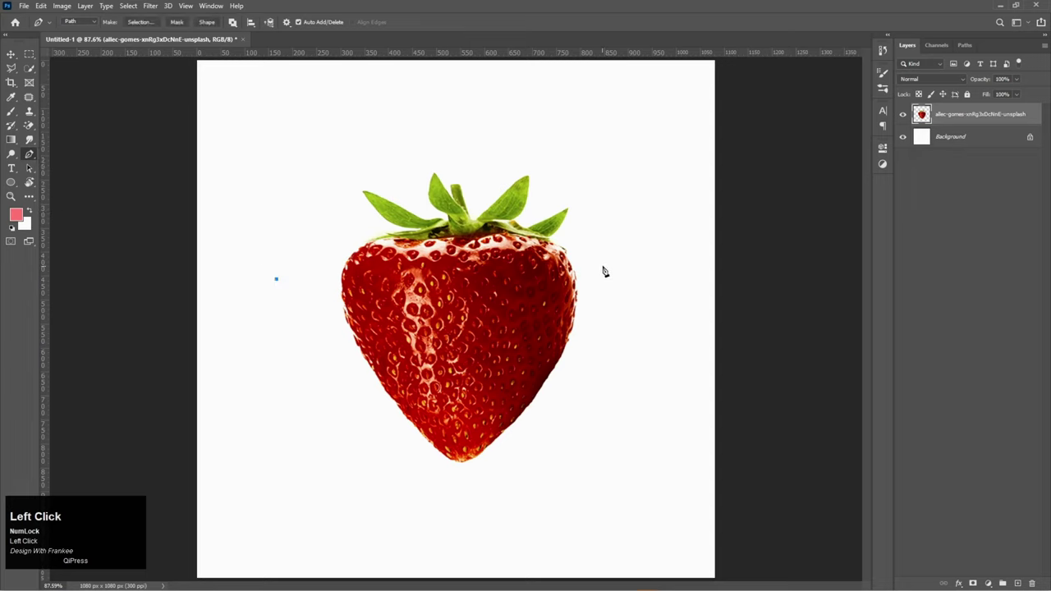
left_click_drag(604, 248, 486, 146)
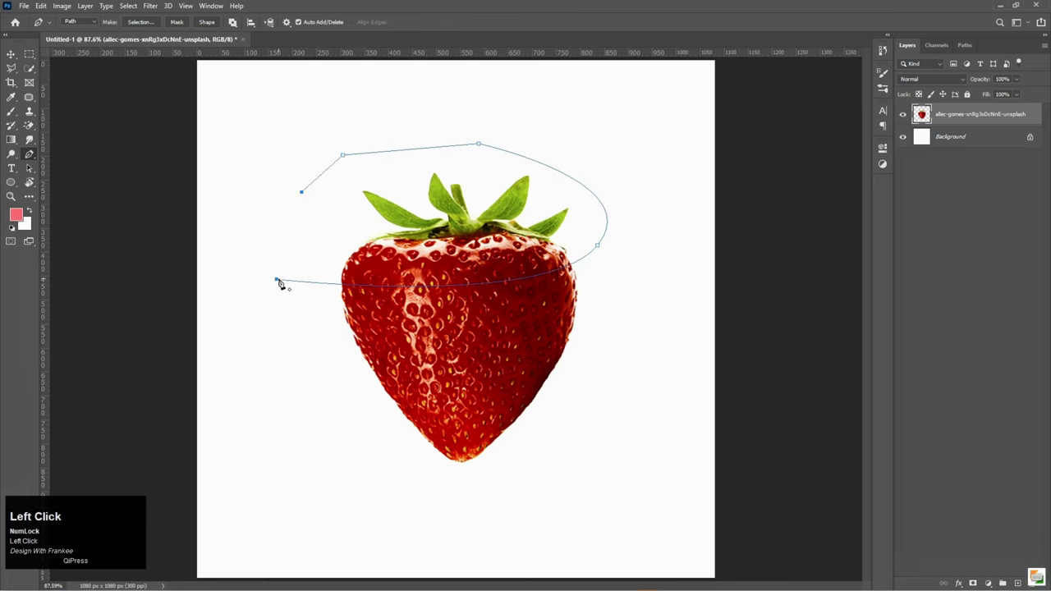
Step: Turn the finished path into a selection
right_click(438, 216)
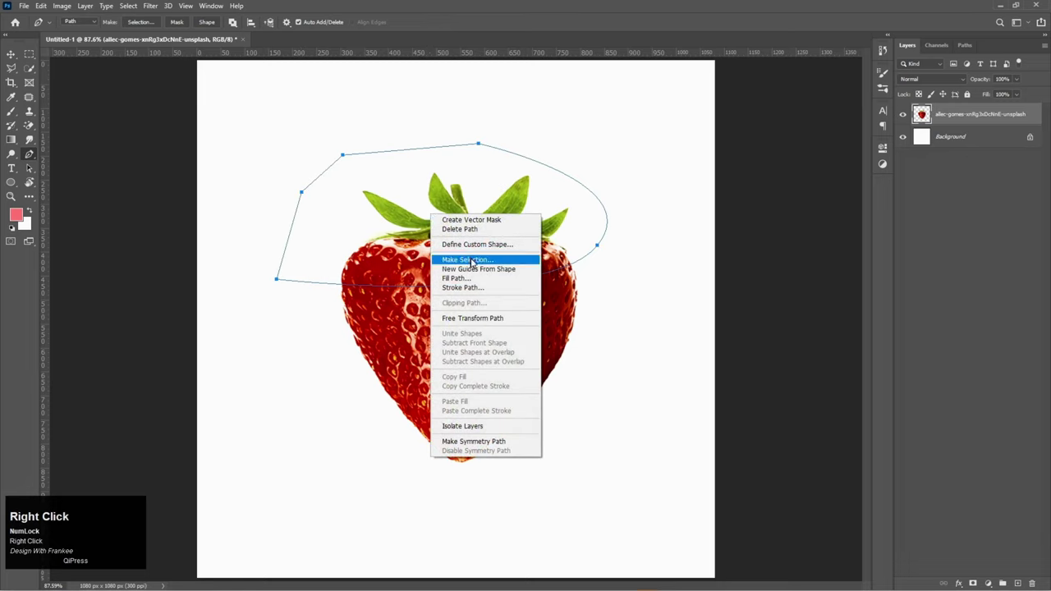
left_click(476, 265)
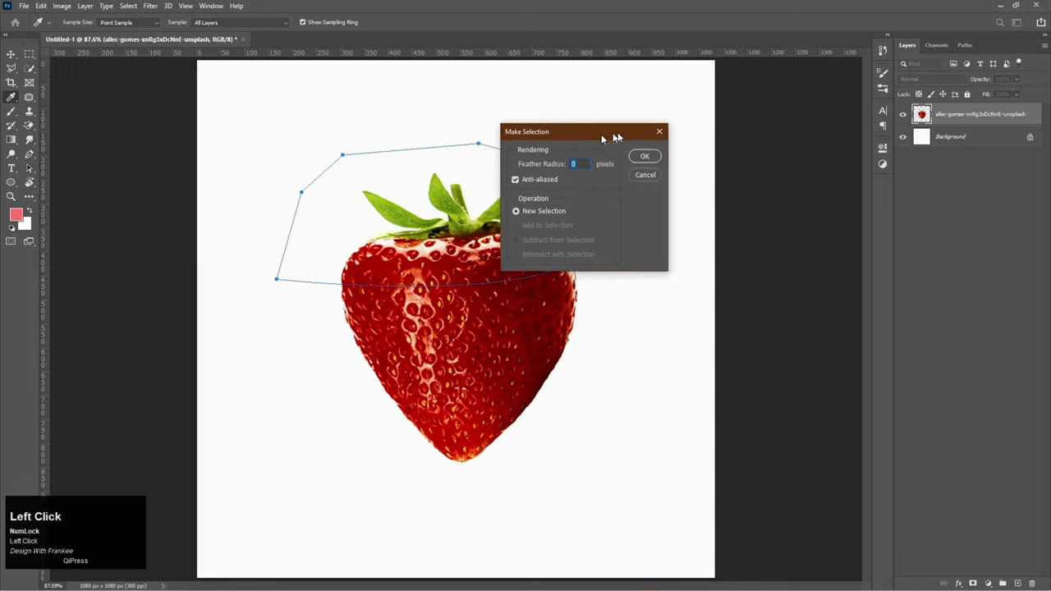
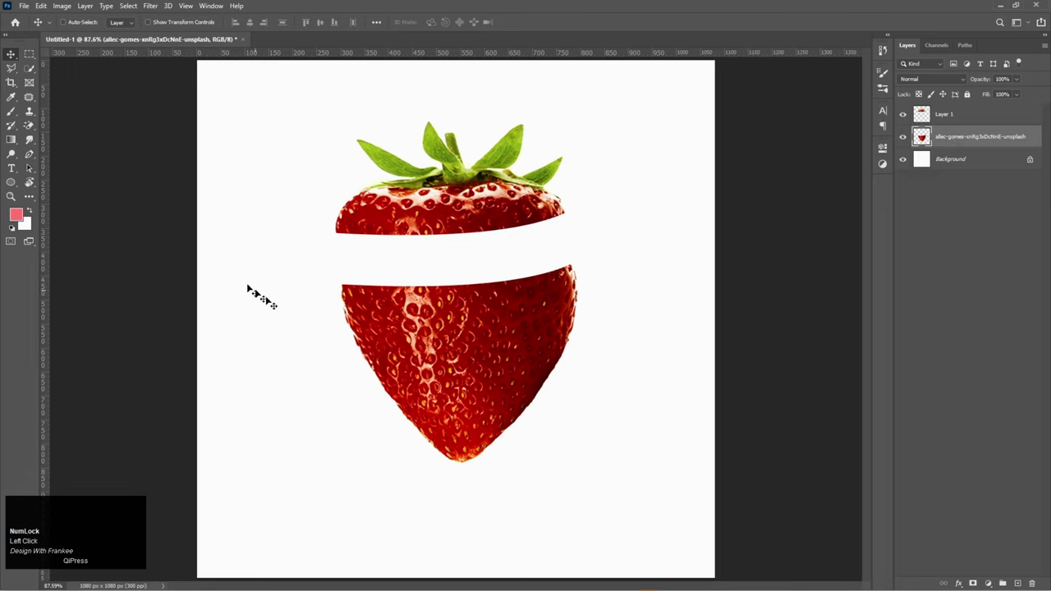
Step: Draw a pen path across the middle, make it a selection, and cut the slice onto its own layer
key("p")
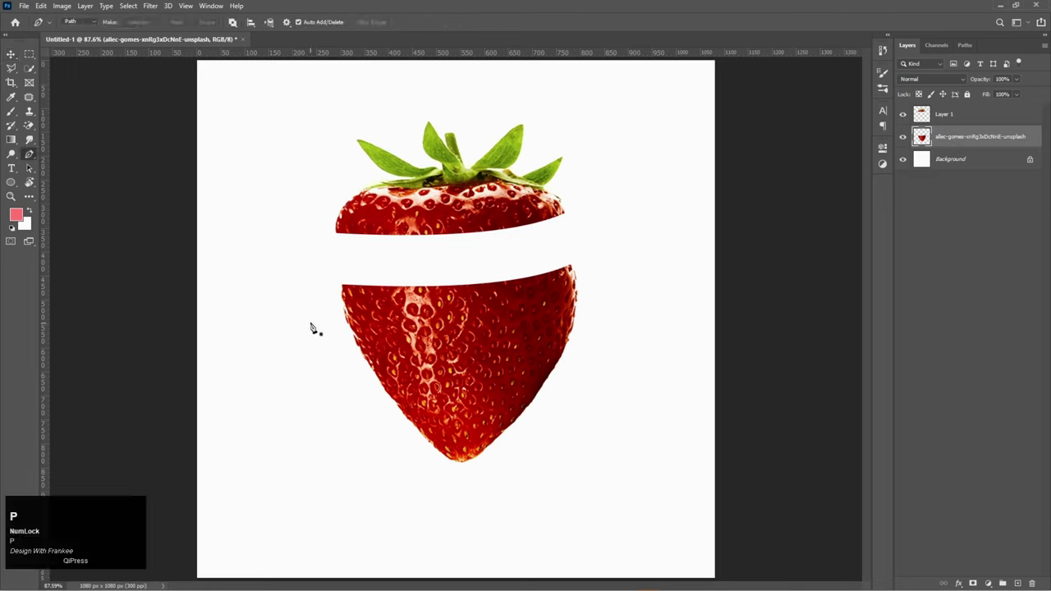
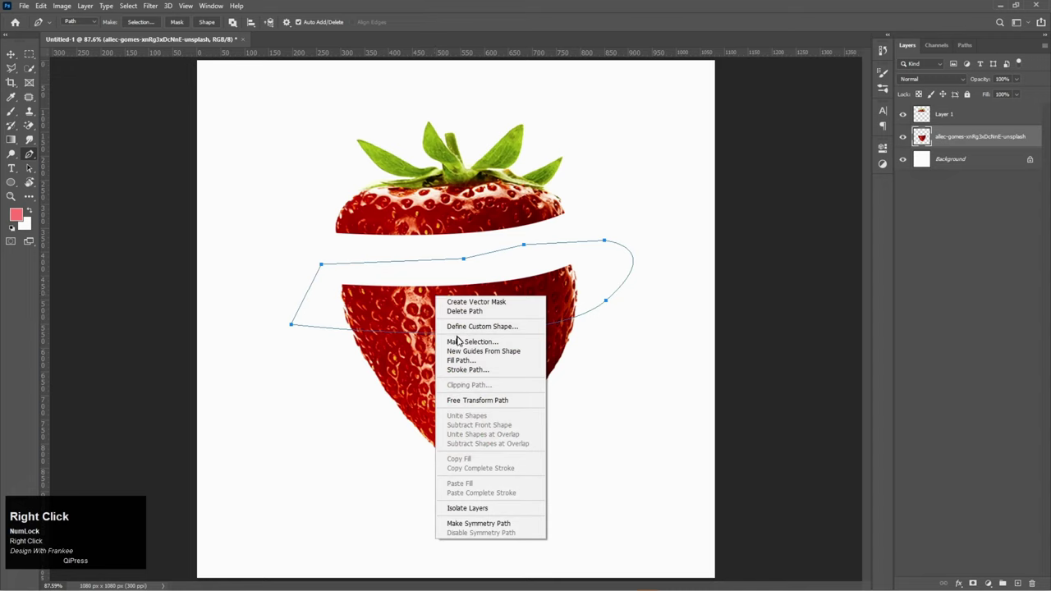
left_click(462, 345)
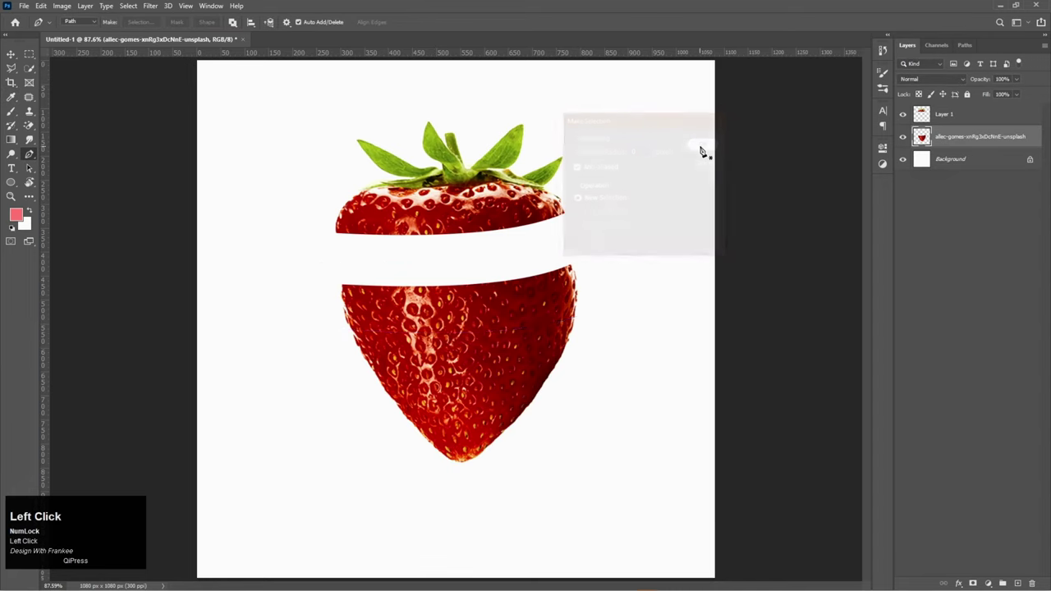
key("ctrl+x")
key("ctrl+v")
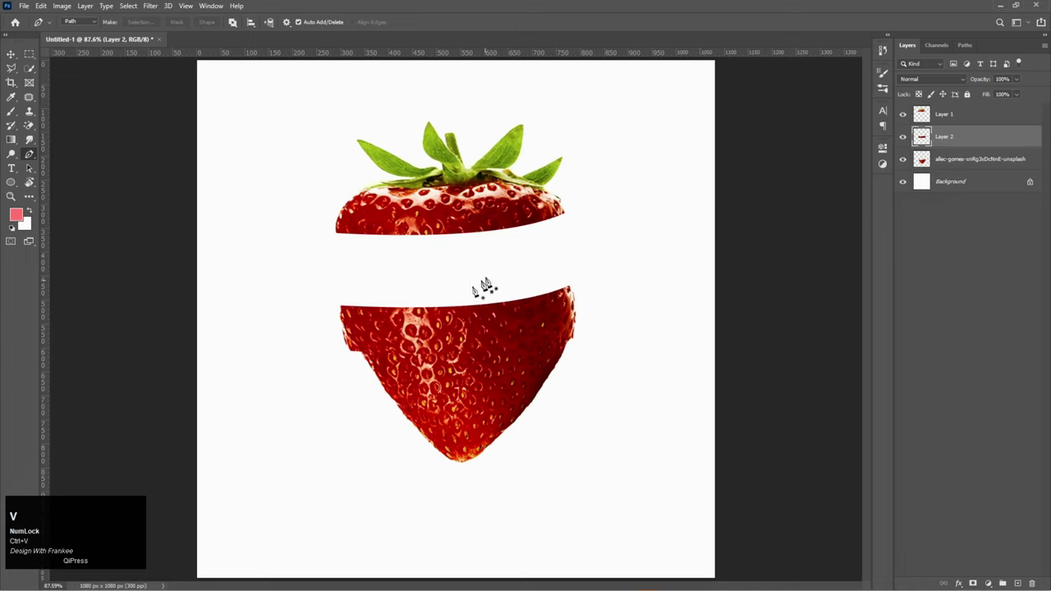
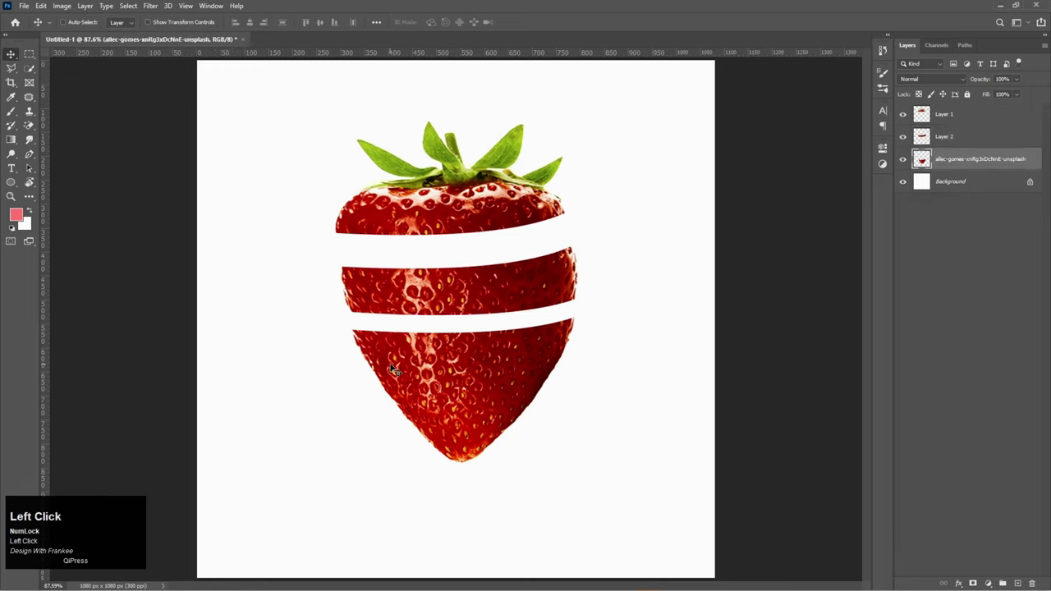
Step: Return to the Pen tool to cut a third slice from the lower strawberry
key("p")
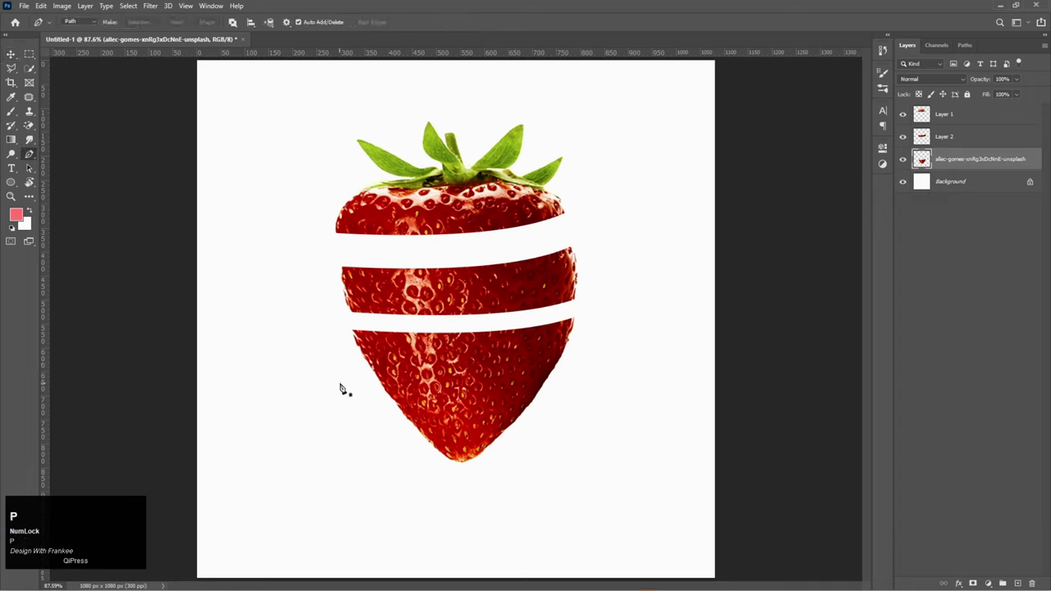
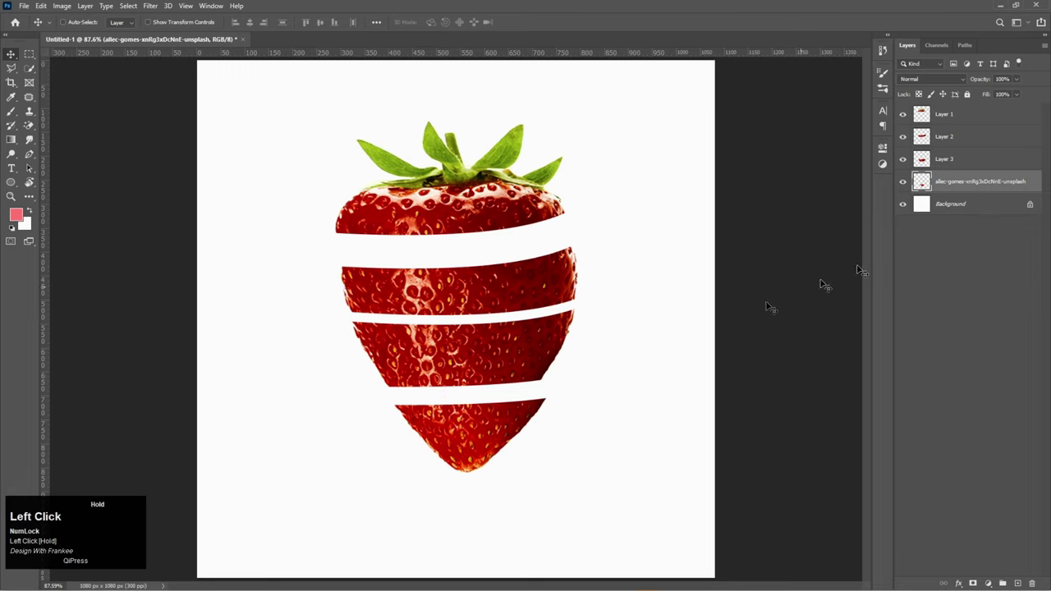
Step: Name the slice layers and free-transform each of the four slices to tilt them slightly
type("otto")
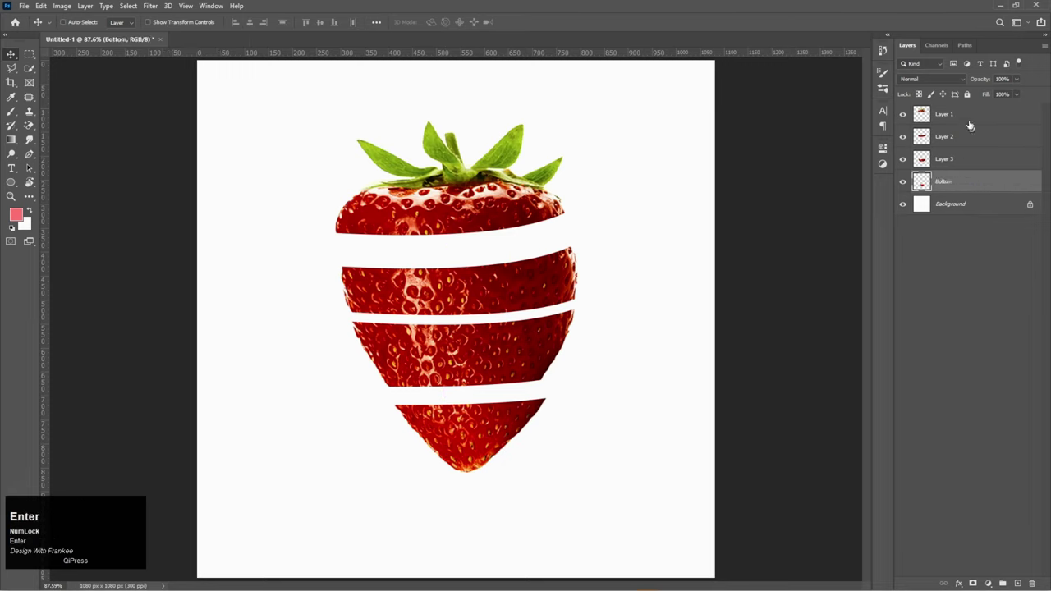
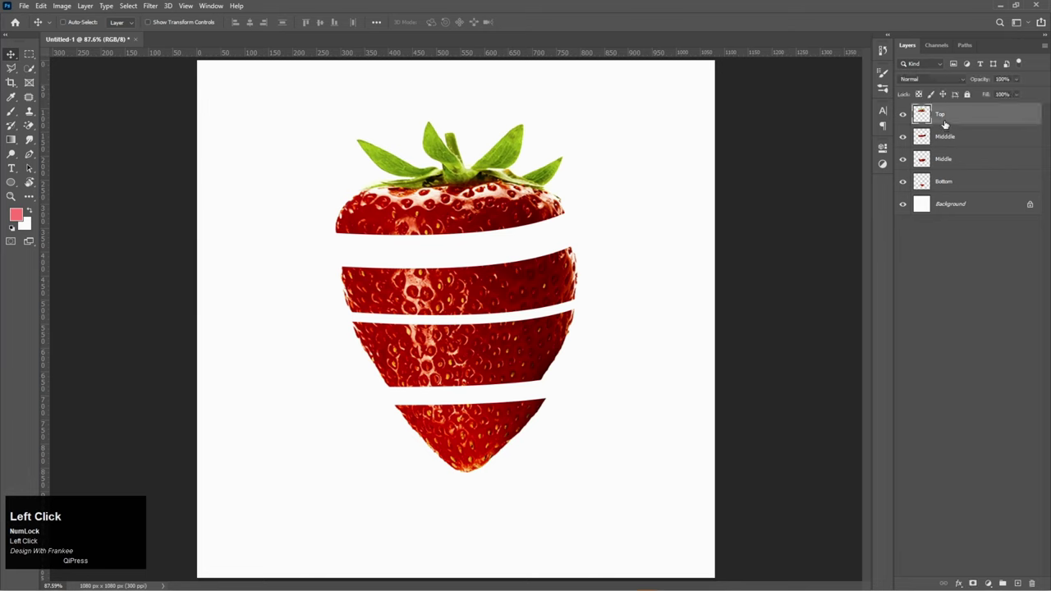
key("ctrl+t")
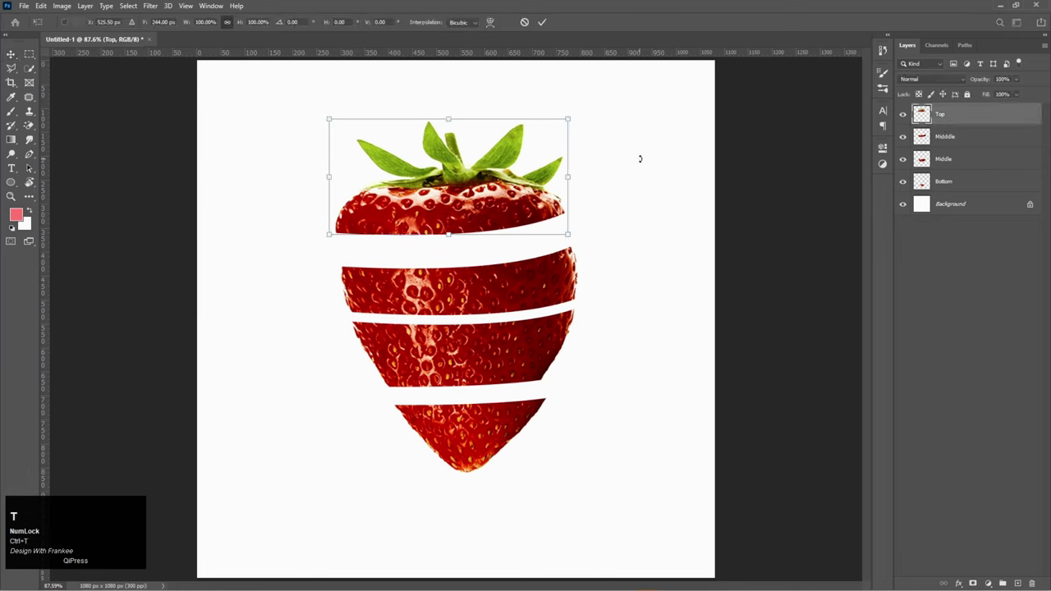
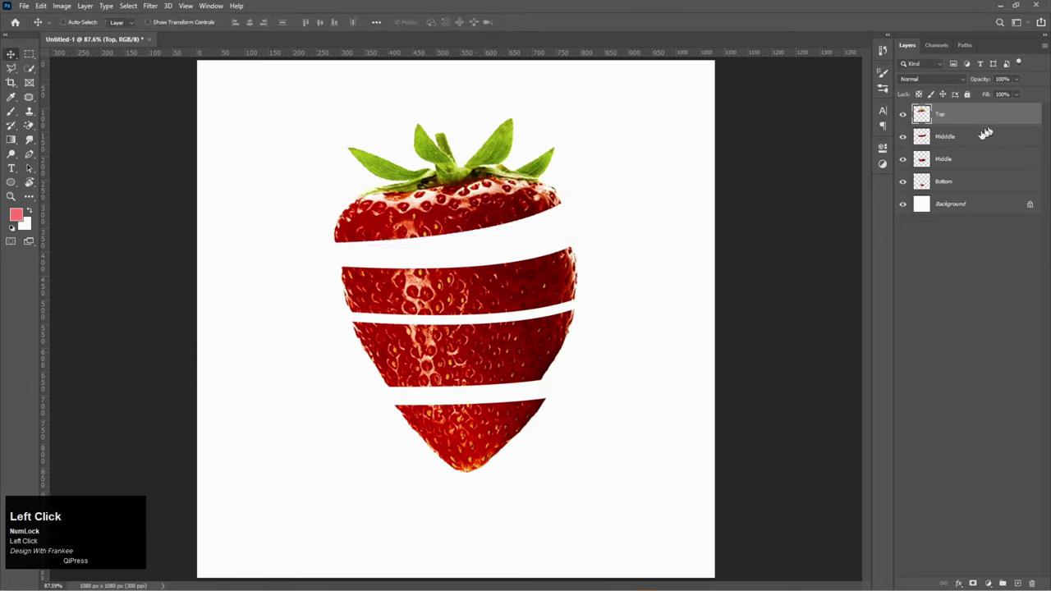
key("ctrl+t")
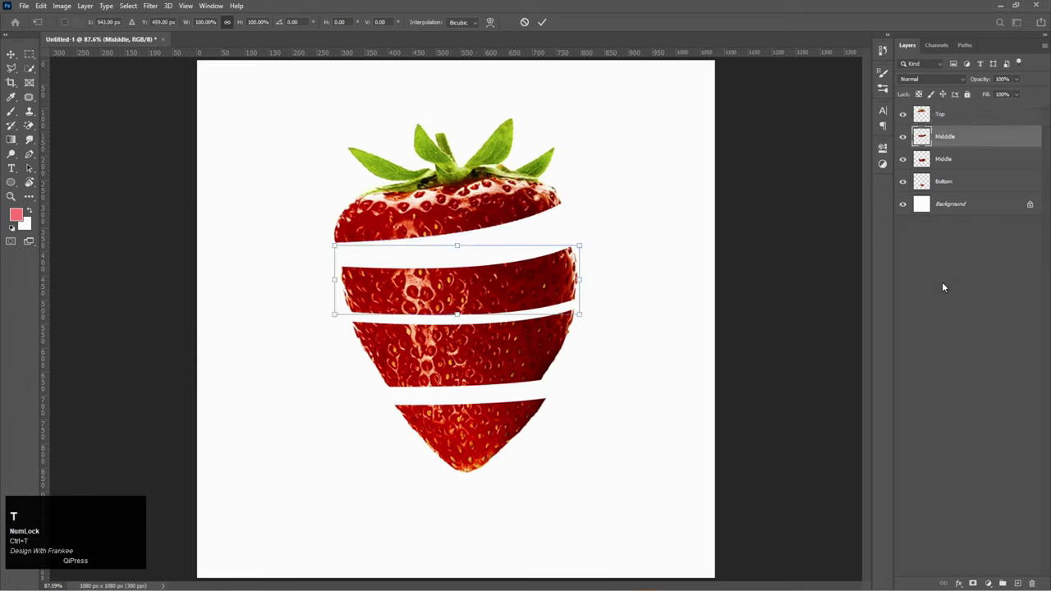
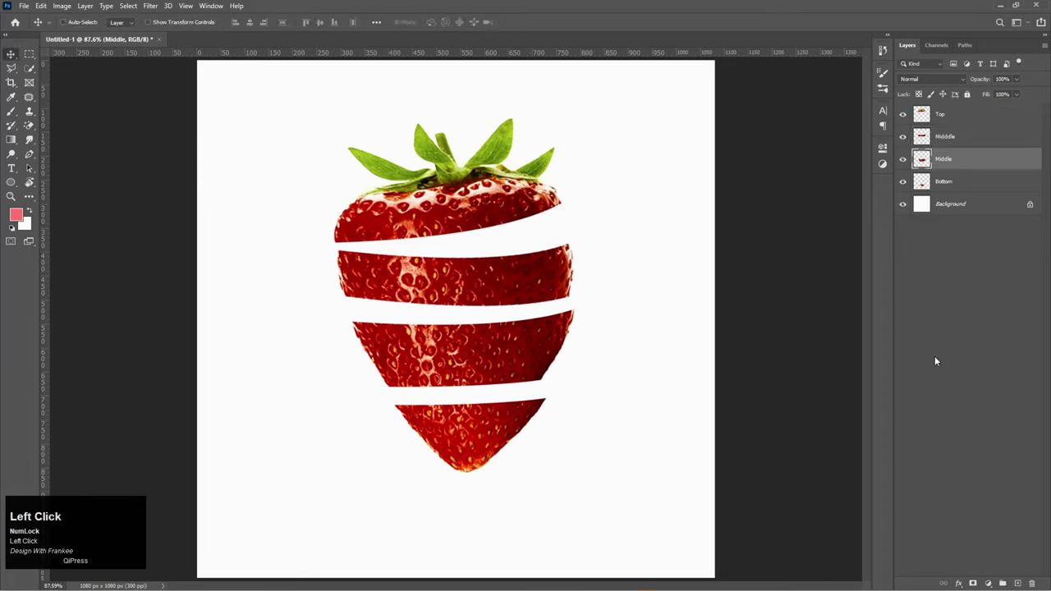
key("ctrl+t")
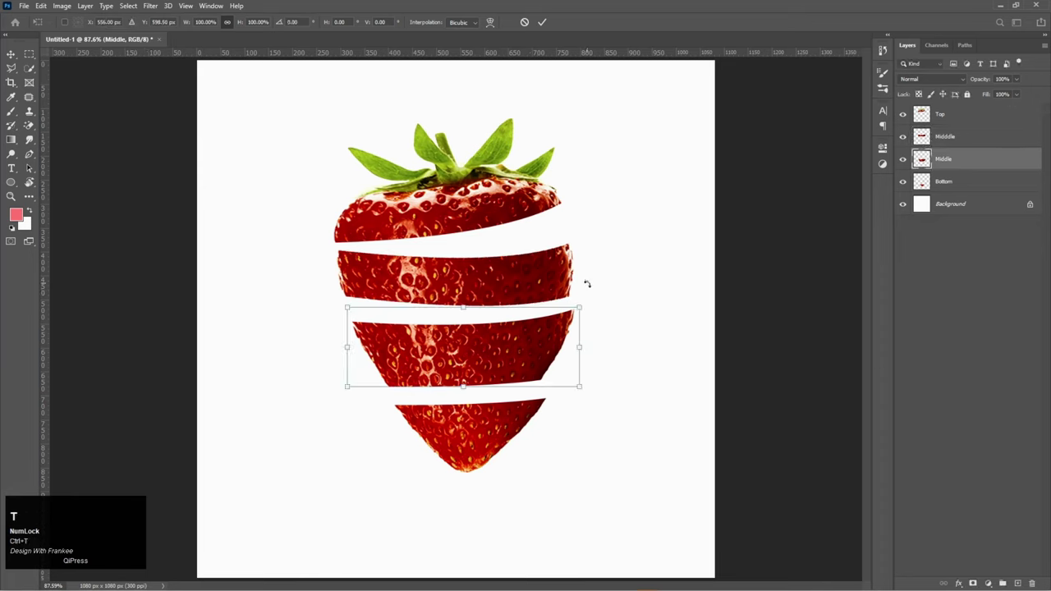
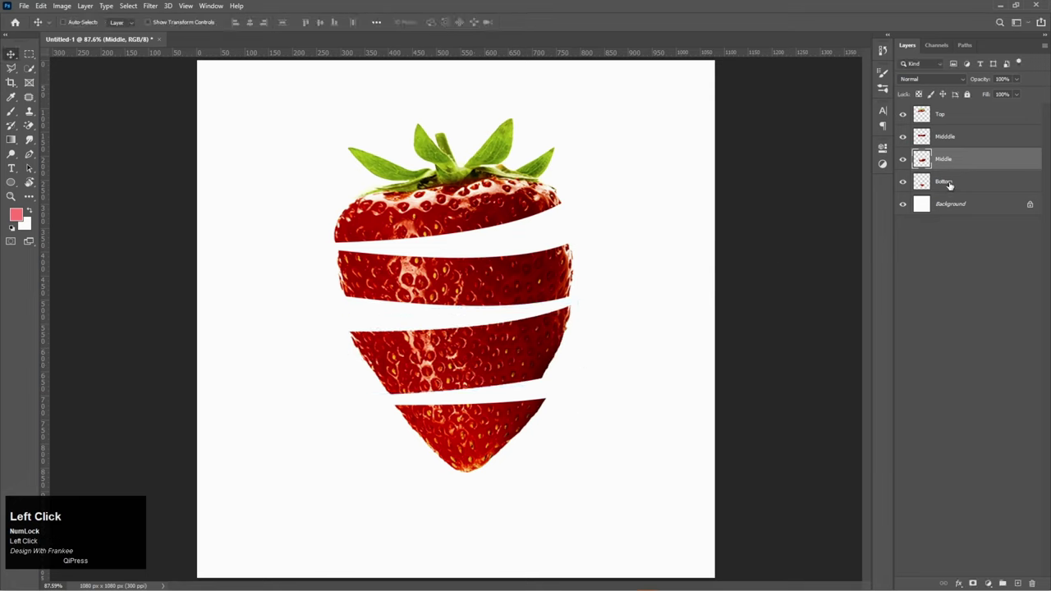
key("ctrl+t")
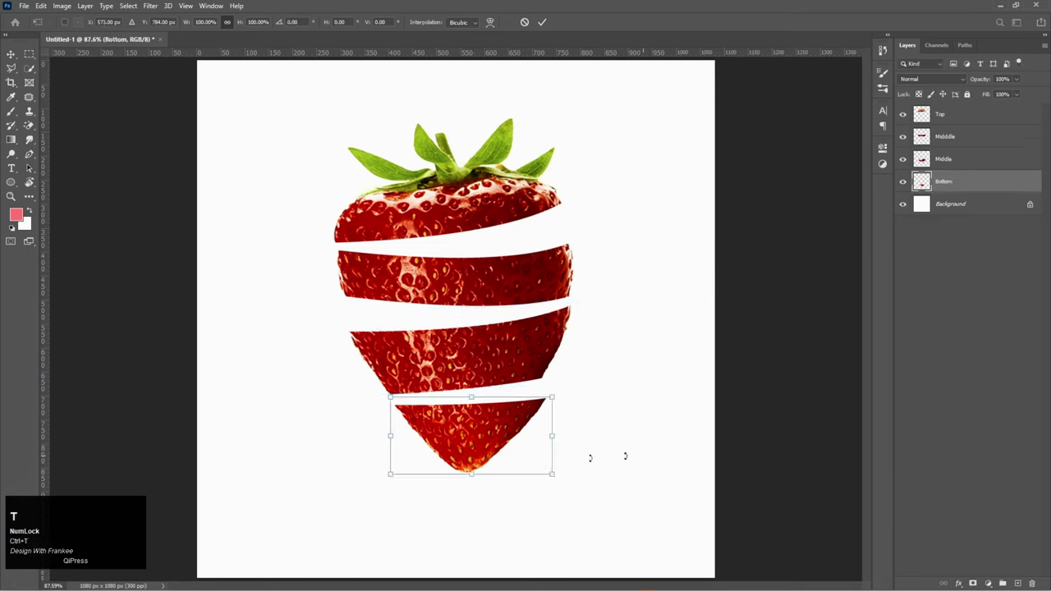
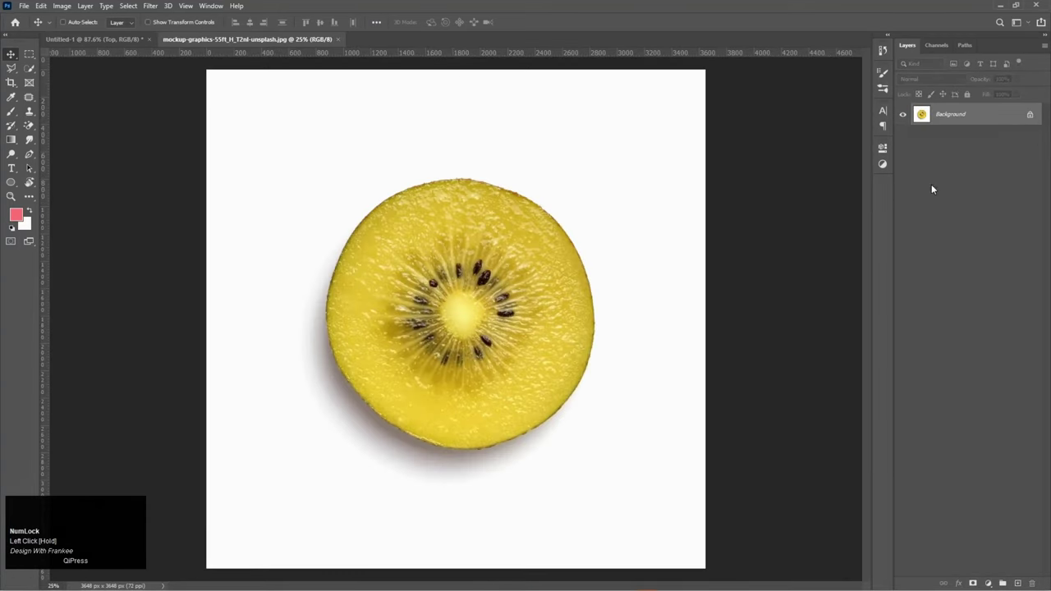
Step: Select Subject on the kiwi slice, confirm the refined mask, and convert the cut-out to a Smart Object
left_click(39, 75)
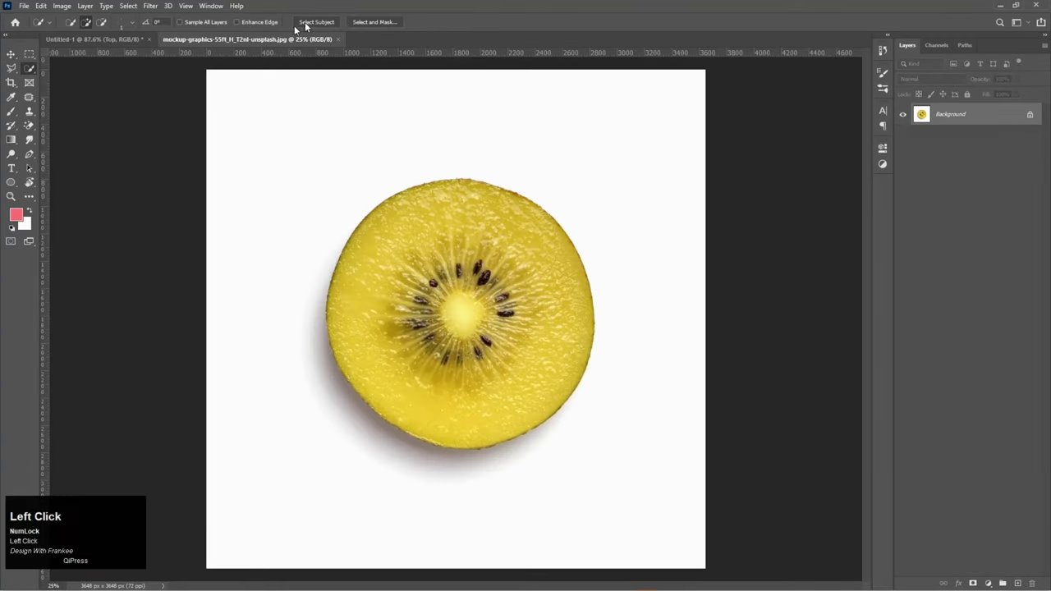
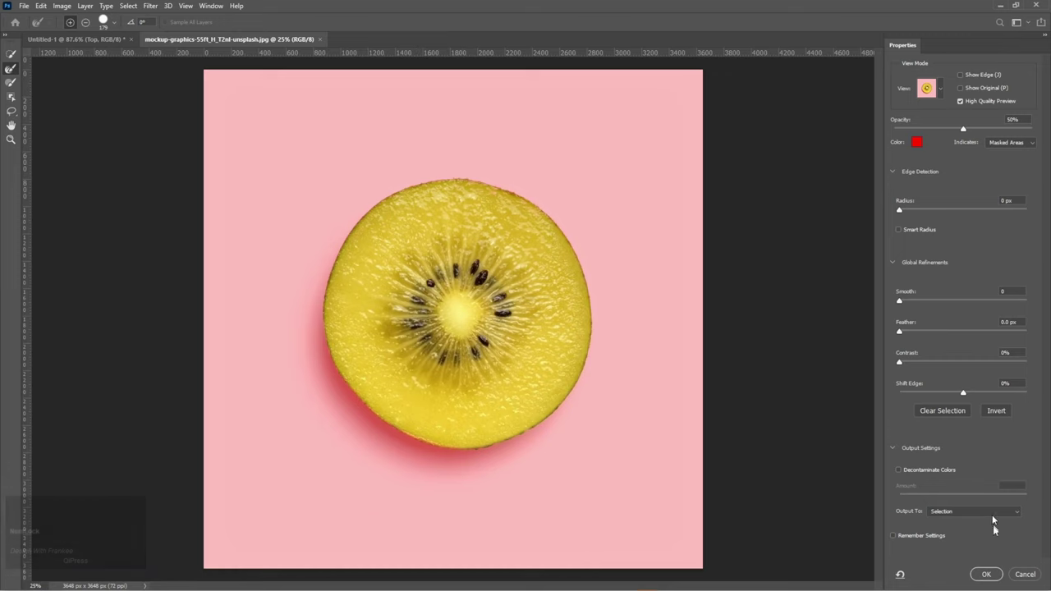
left_click(994, 579)
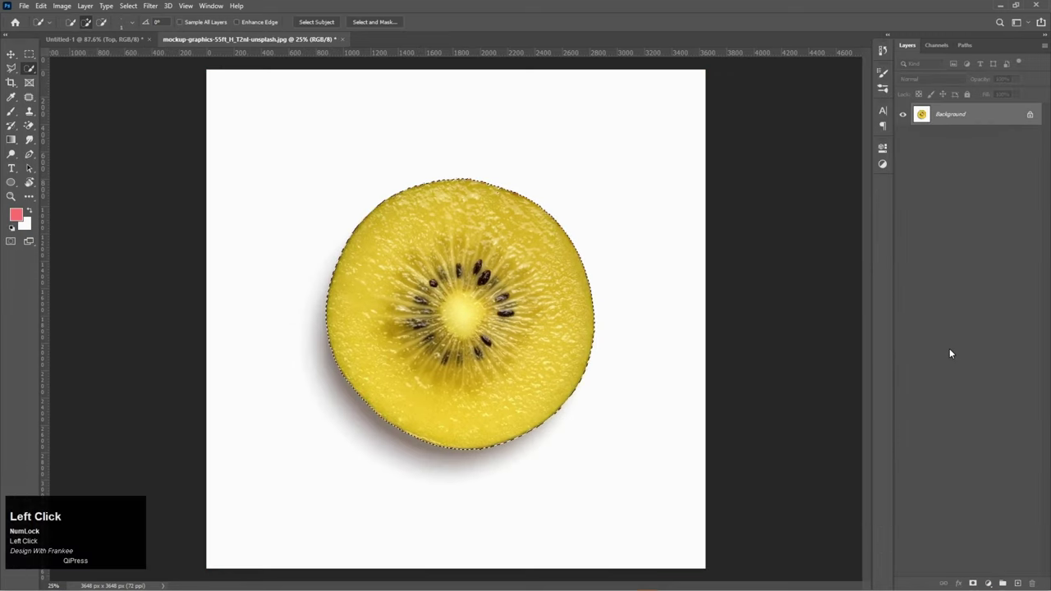
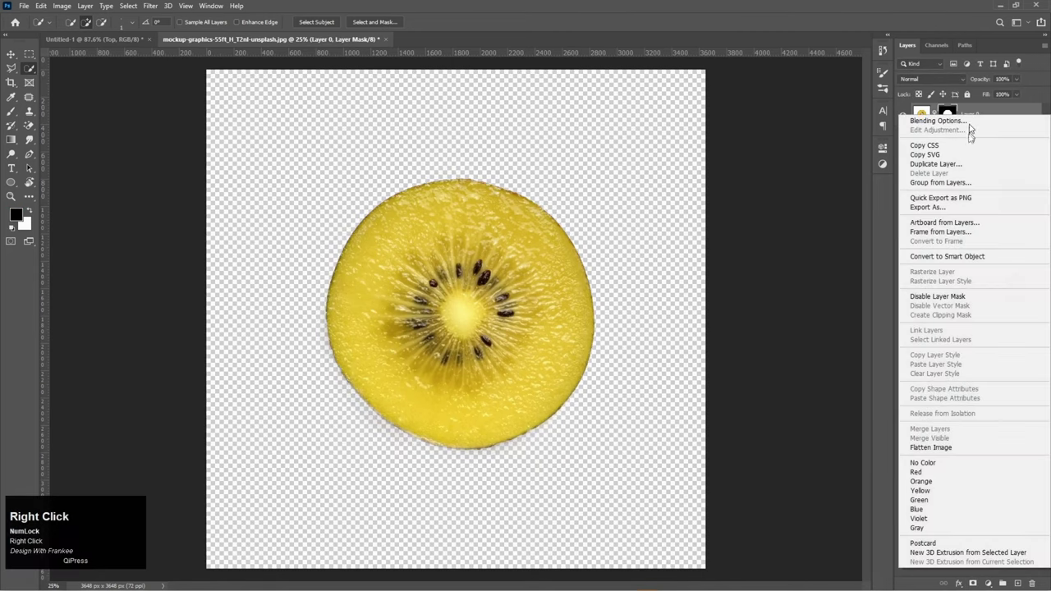
left_click(958, 261)
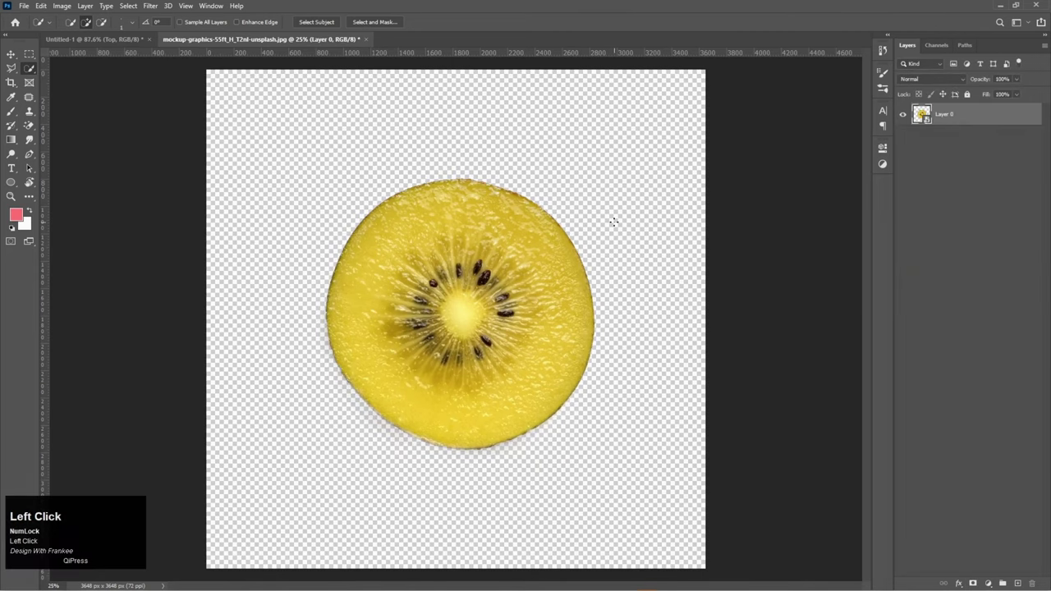
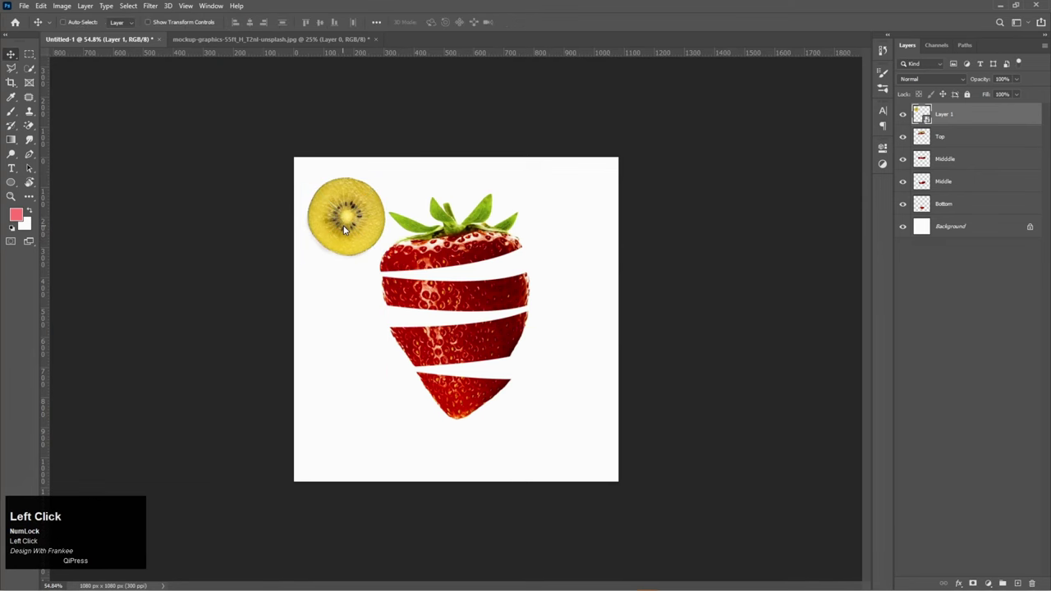
Step: Edit the gradient fill to pink-to-white, radial and reversed, and widen its scale to about 133%
key("ctrl+0")
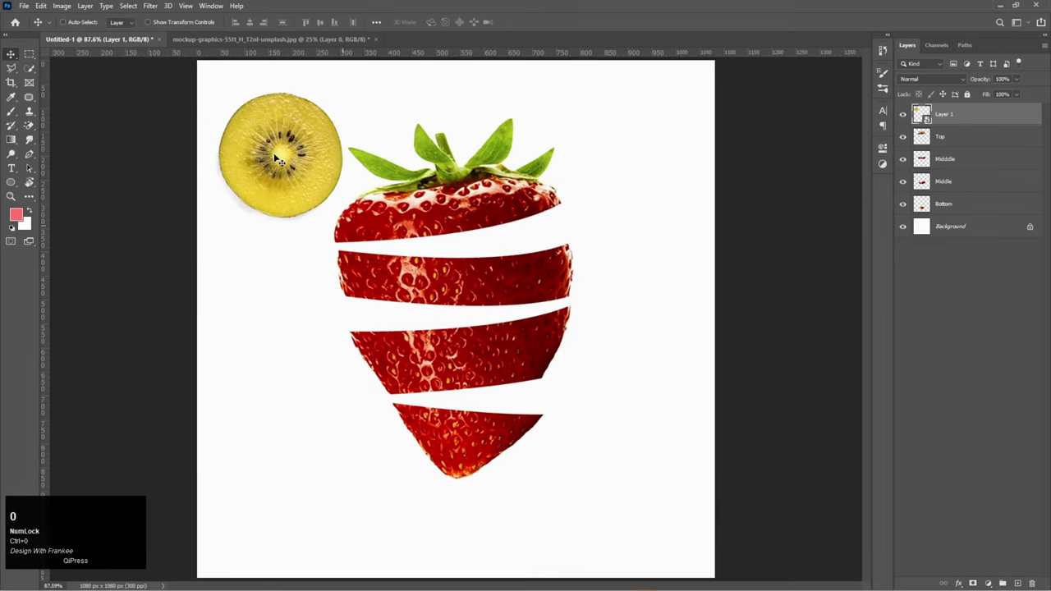
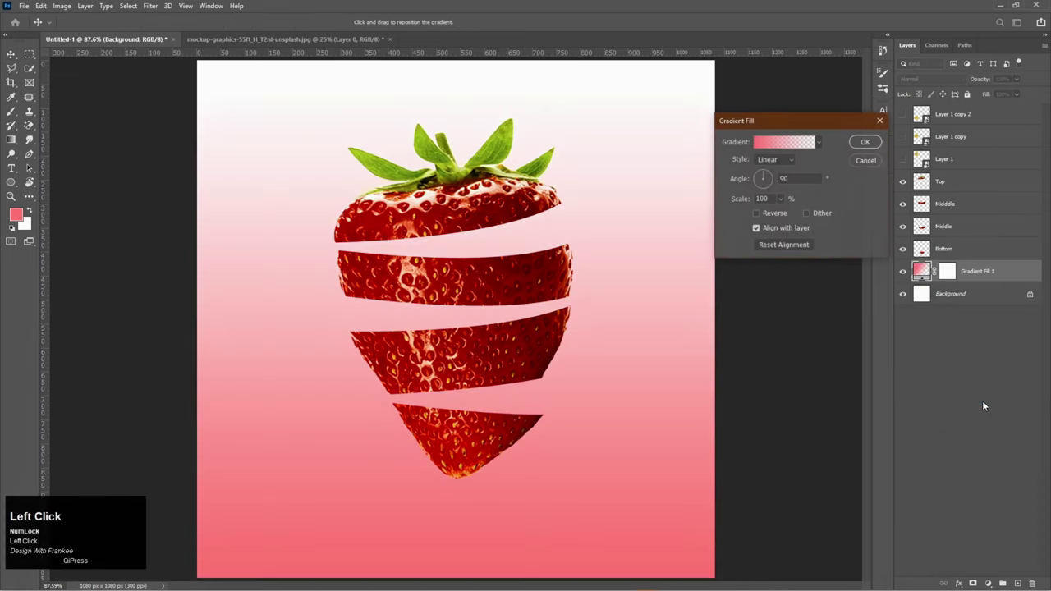
left_click_drag(788, 151, 794, 104)
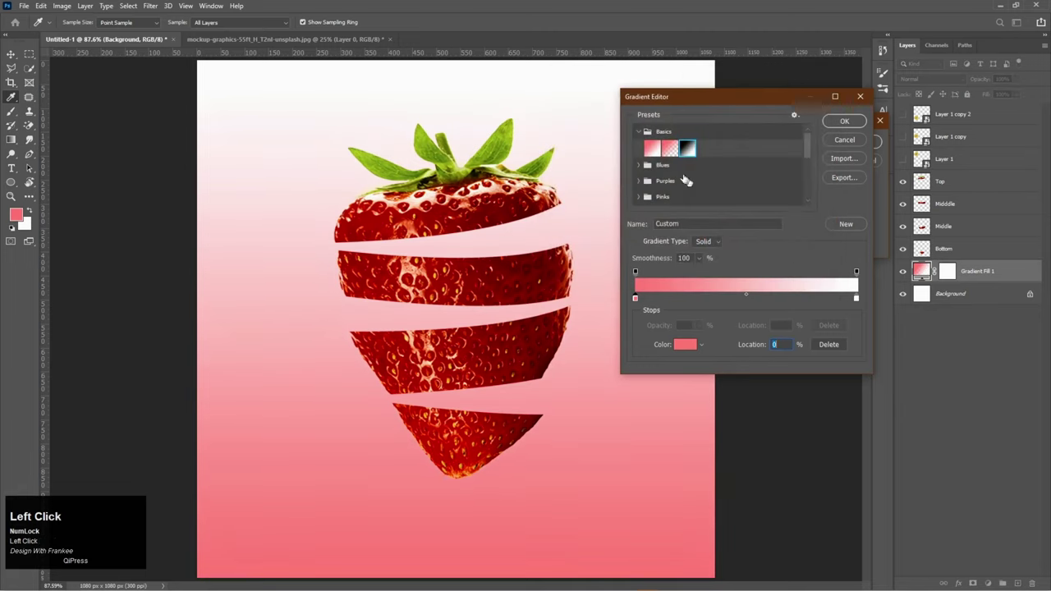
left_click(863, 305)
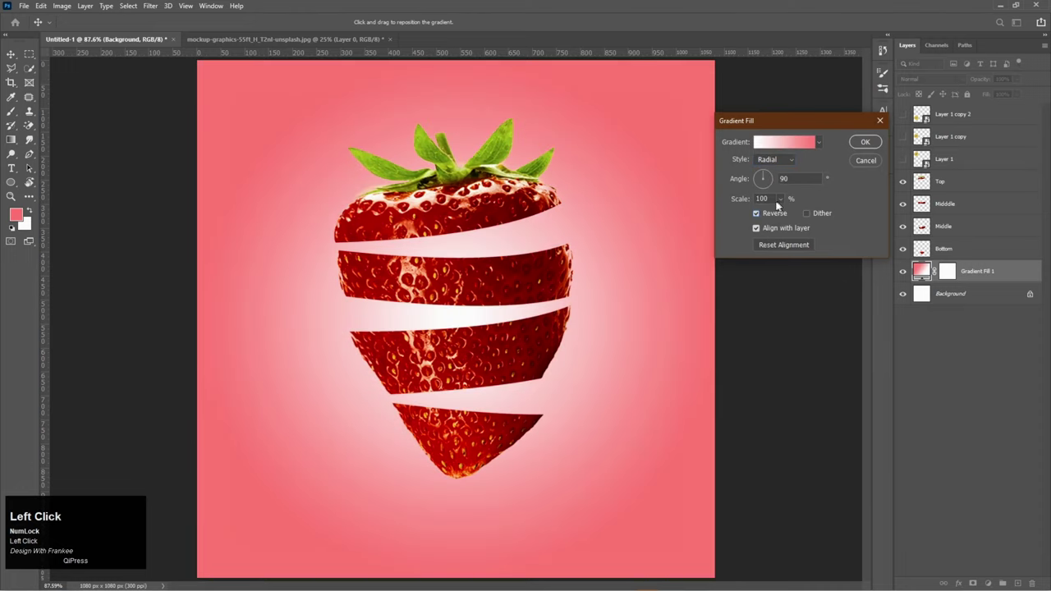
left_click_drag(785, 208, 869, 153)
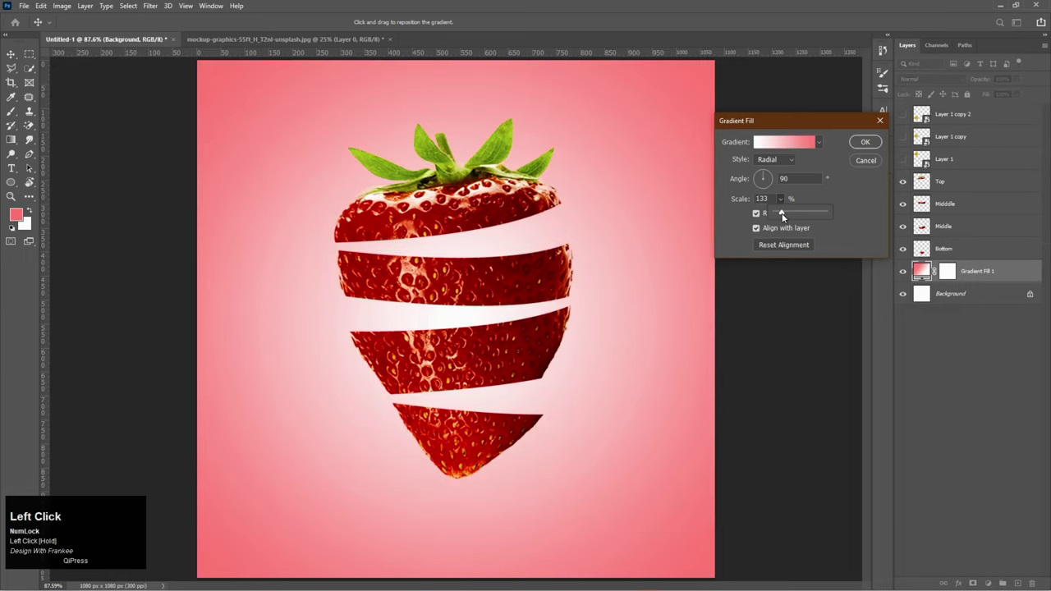
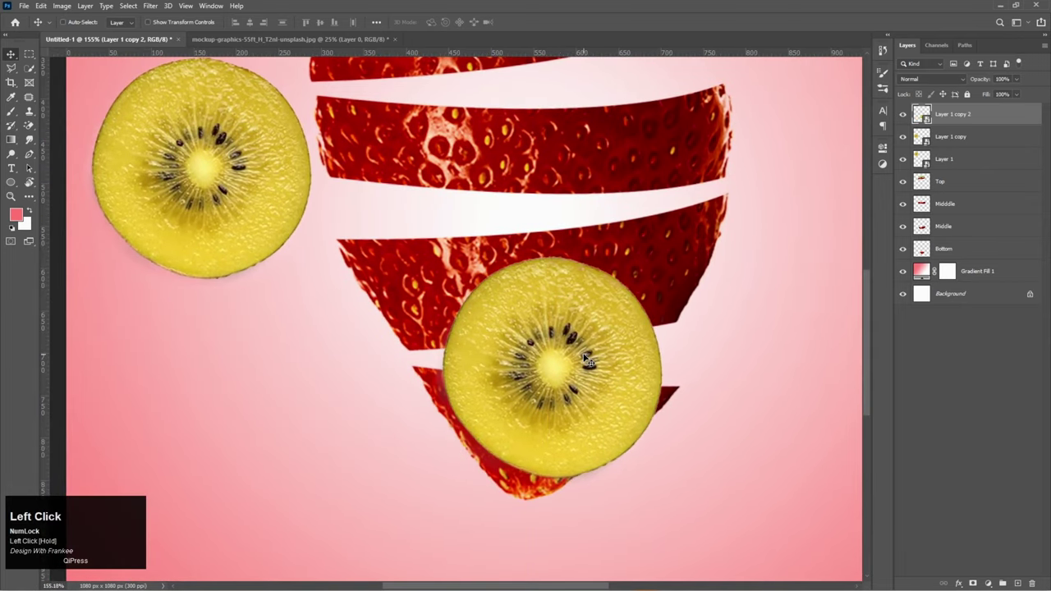
Step: Flatten the lower kiwi copy into a thin disc on the bottom slice and tilt it to match
key("ctrl+t")
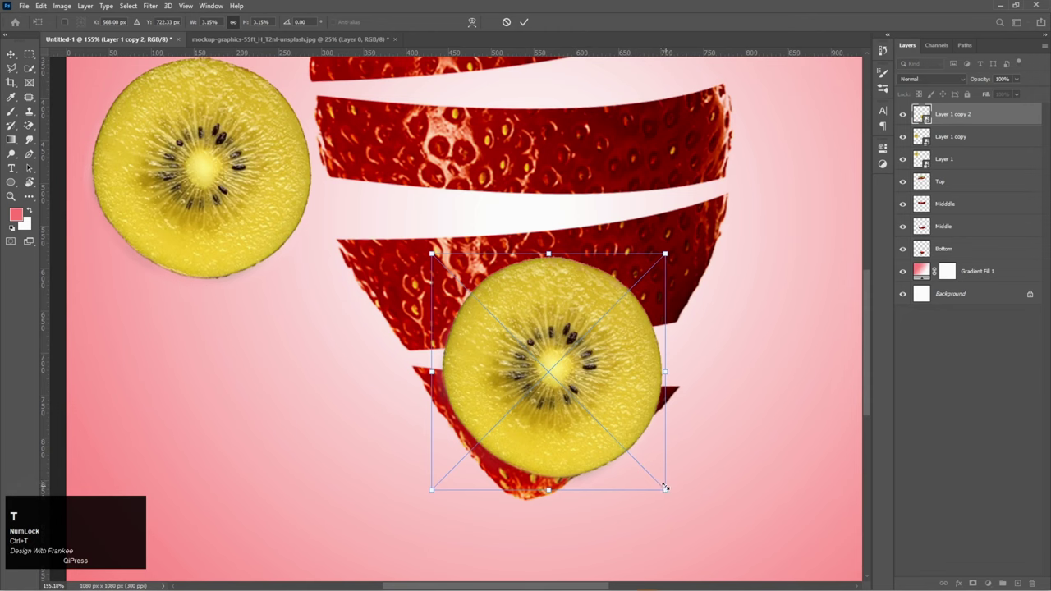
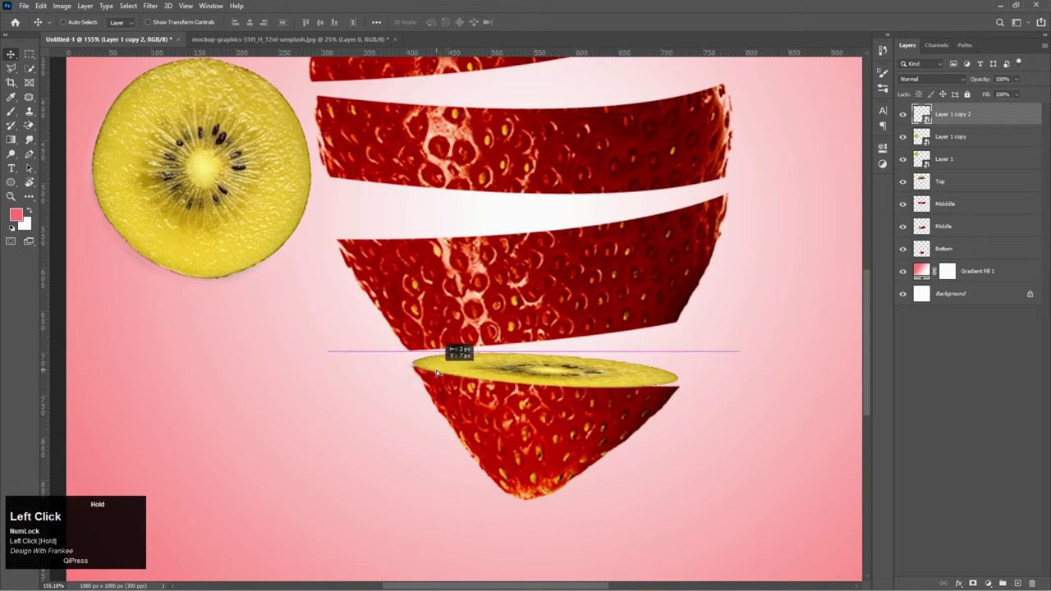
key("ctrl+t")
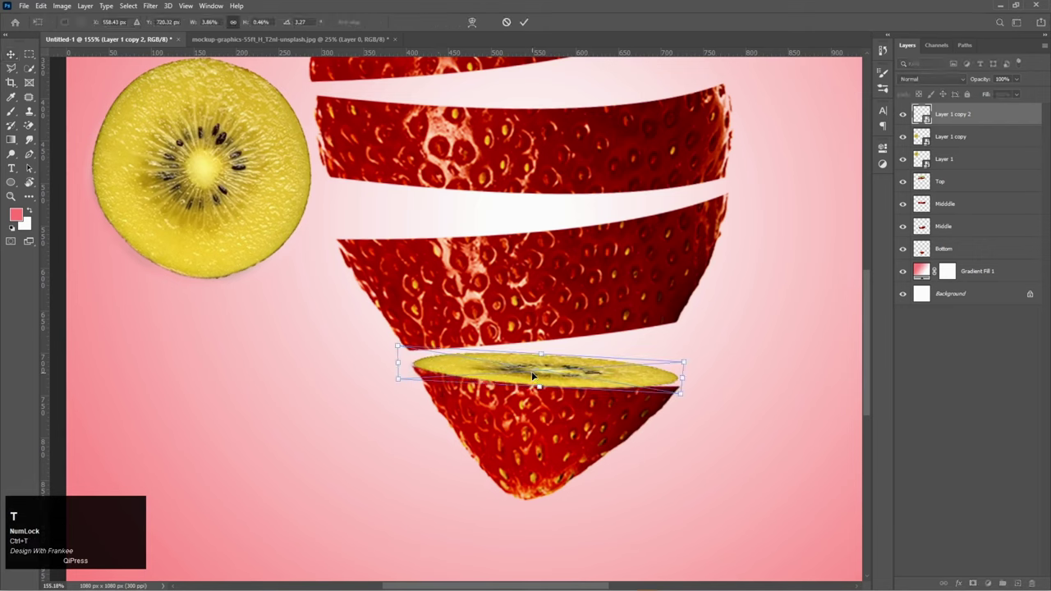
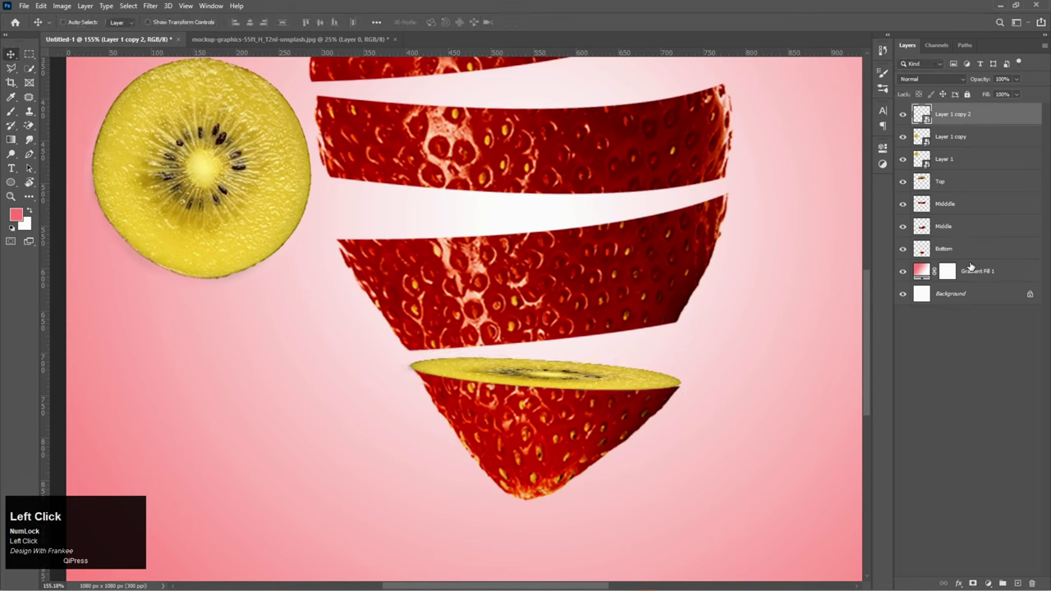
Step: Warp the duplicated kiwi disc to cap the lower middle strawberry slice and commit it
key("Right")
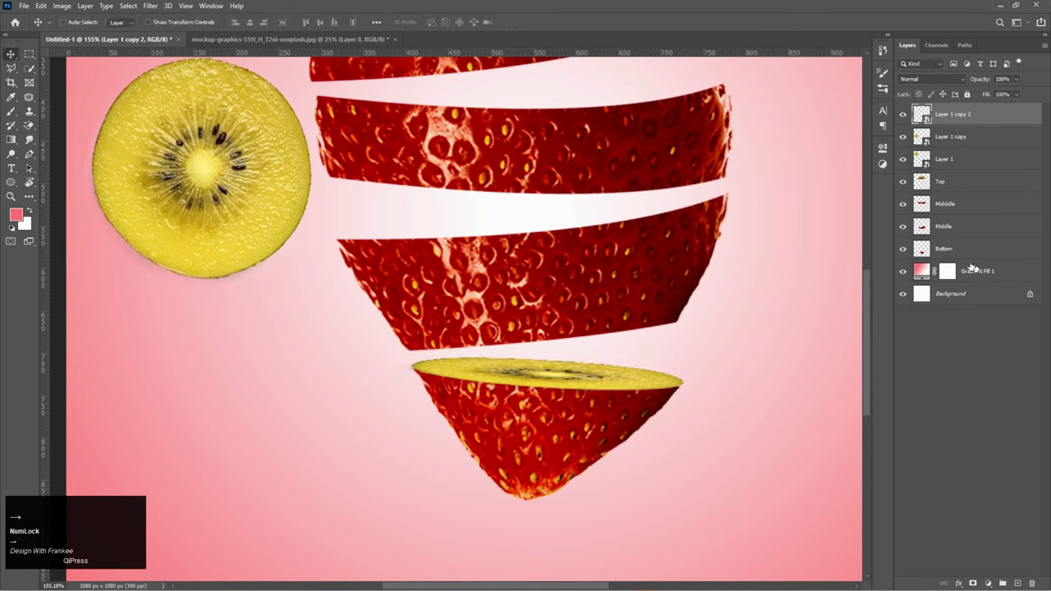
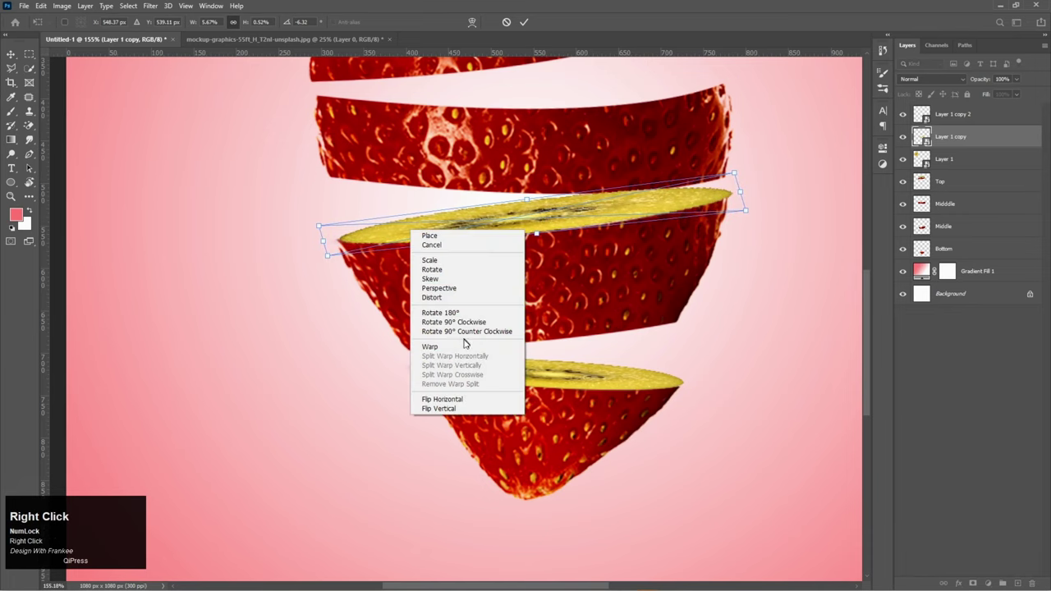
left_click_drag(467, 349, 547, 51)
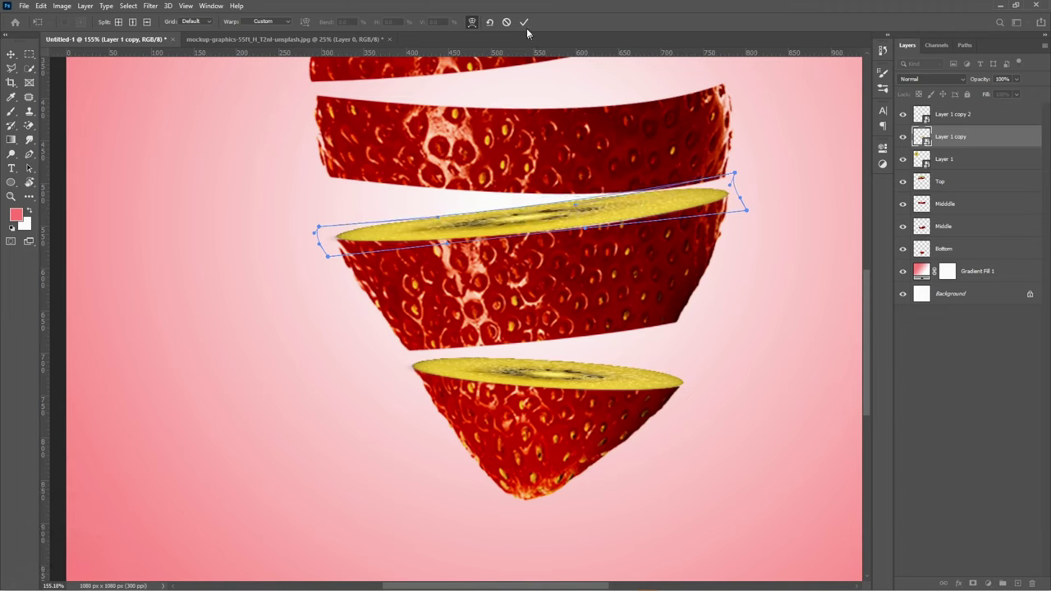
left_click(528, 27)
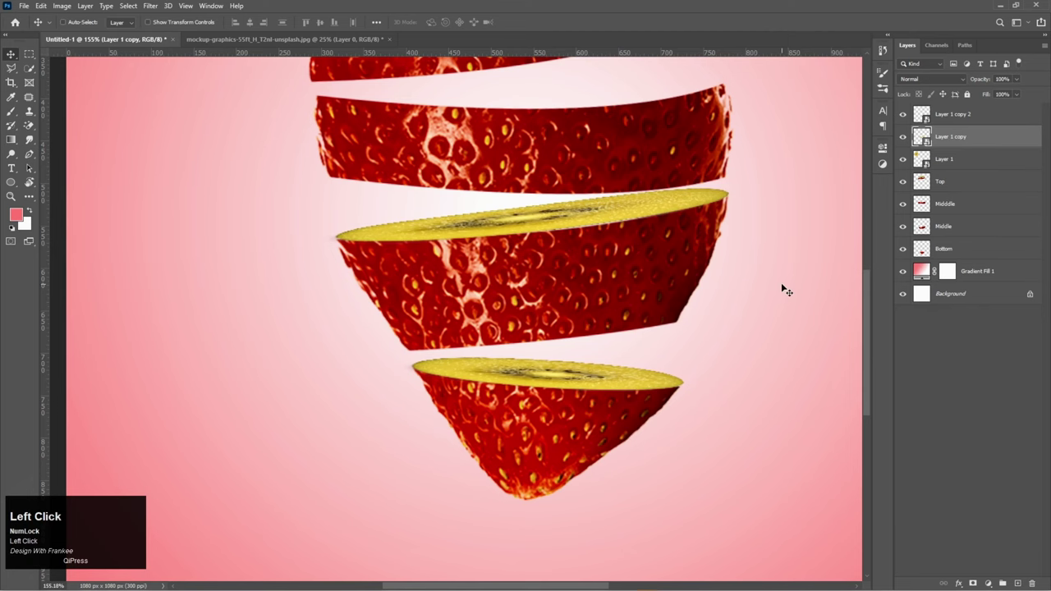
Step: Fit the whole canvas in view to check the kiwi faces on the lower pieces
key("ctrl+0")
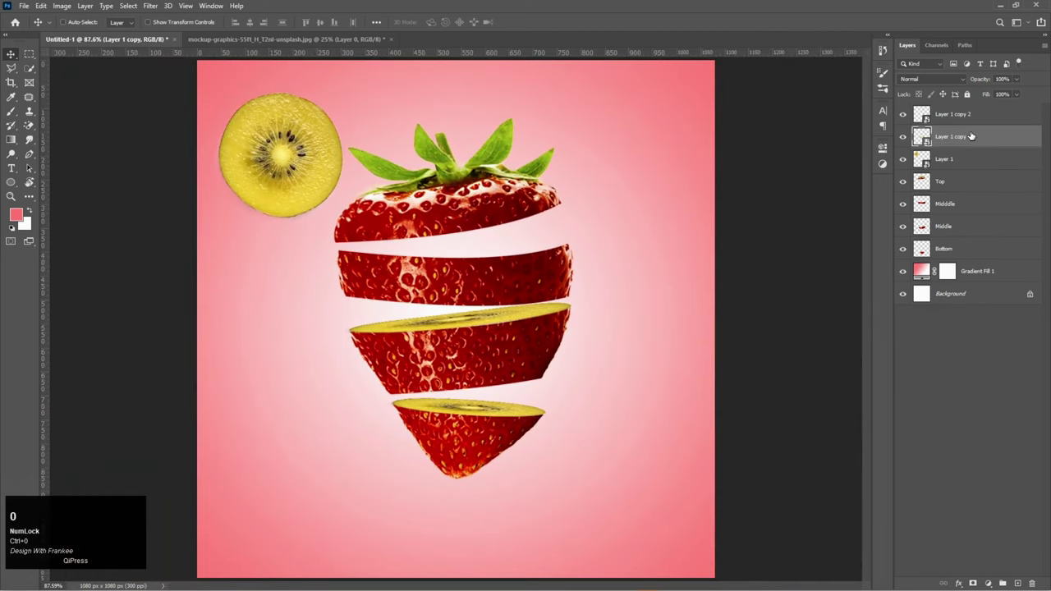
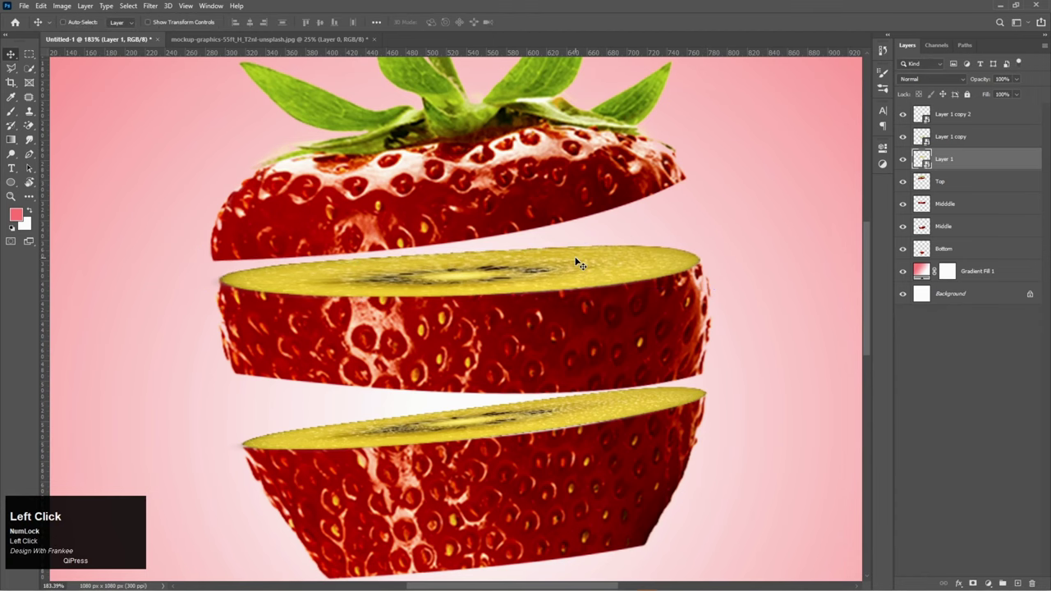
Step: View the full canvas and enlarge the top strawberry piece with Free Transform
key("ctrl+0")
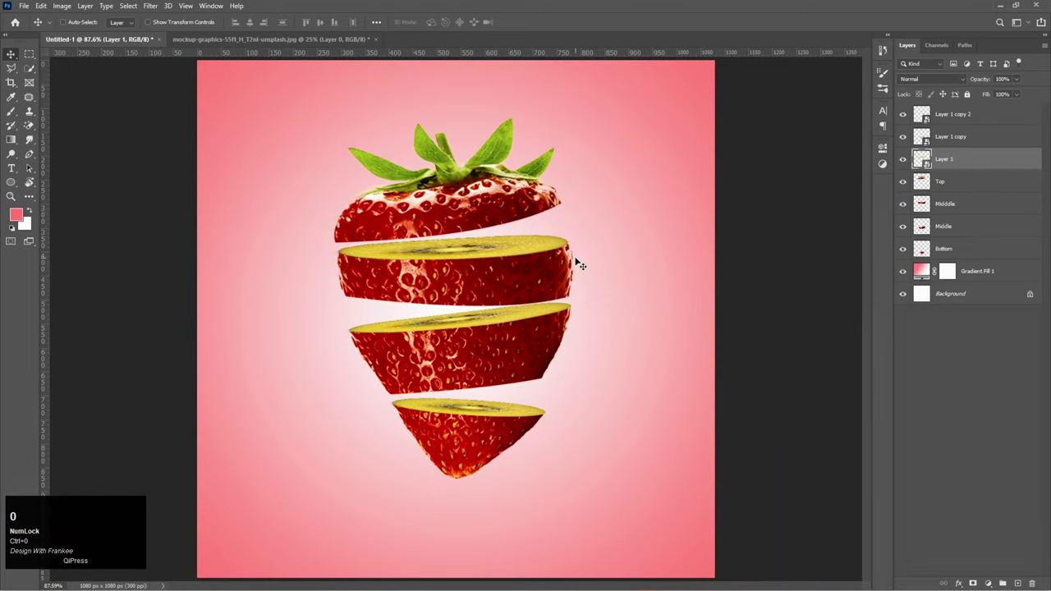
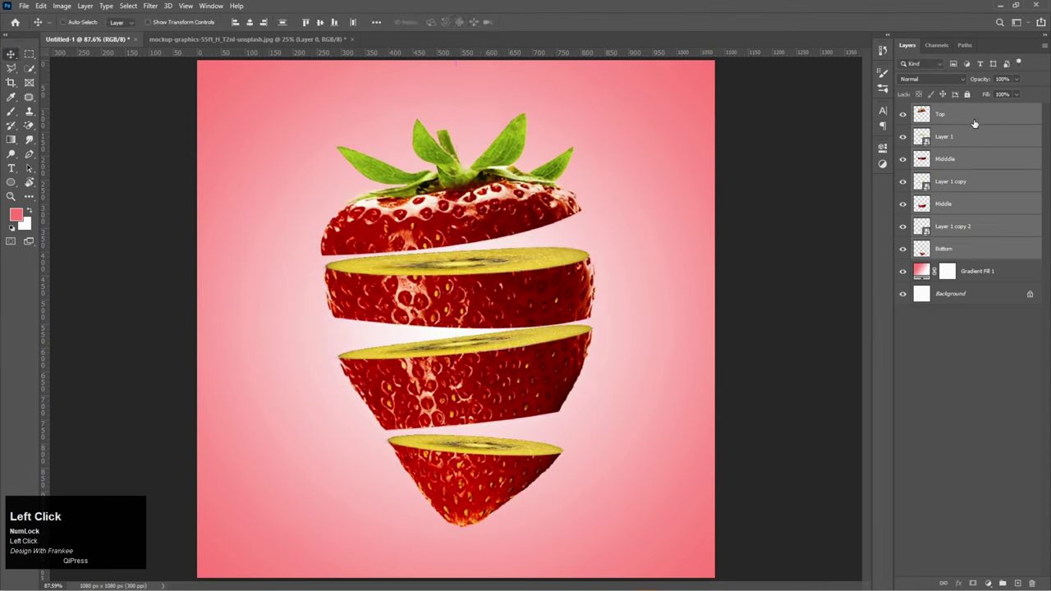
key("ctrl+t")
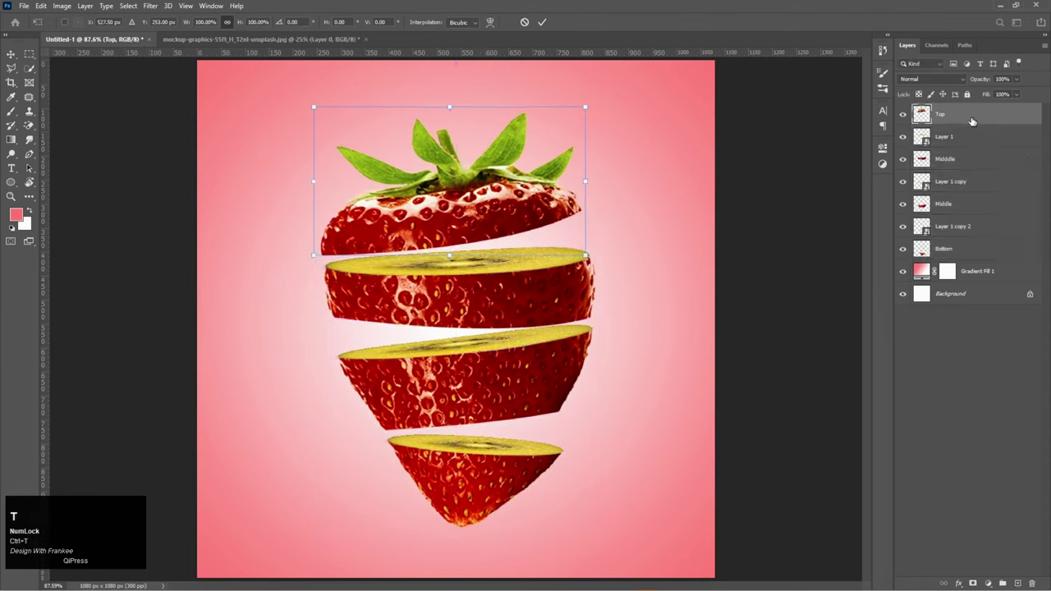
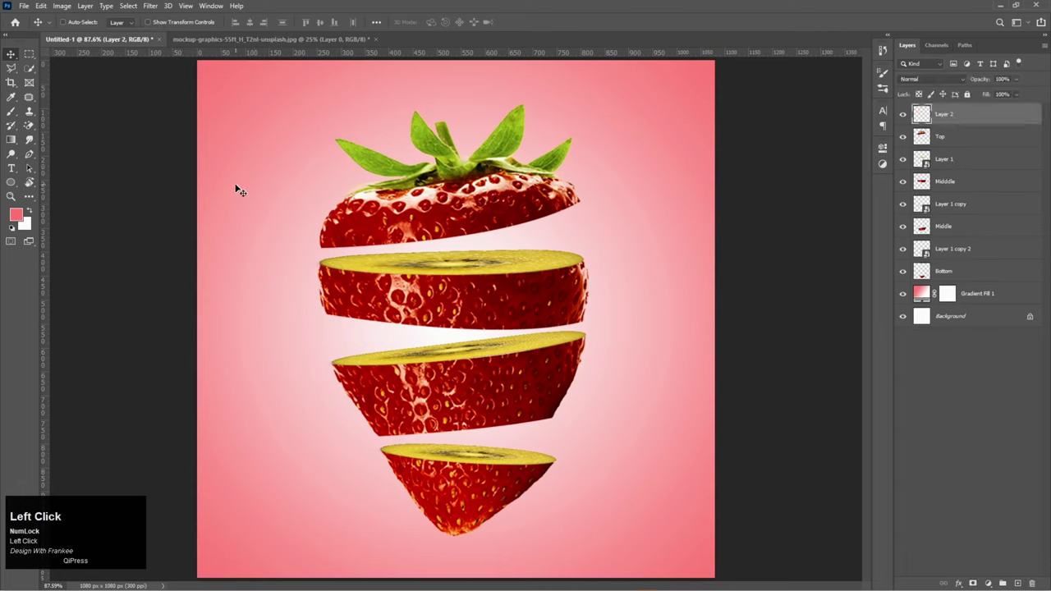
Step: Choose the 10784water_splash.jpg brush from the Brushes panel at a smaller size
key("b")
right_click(928, 294)
left_click(928, 294)
right_click(928, 294)
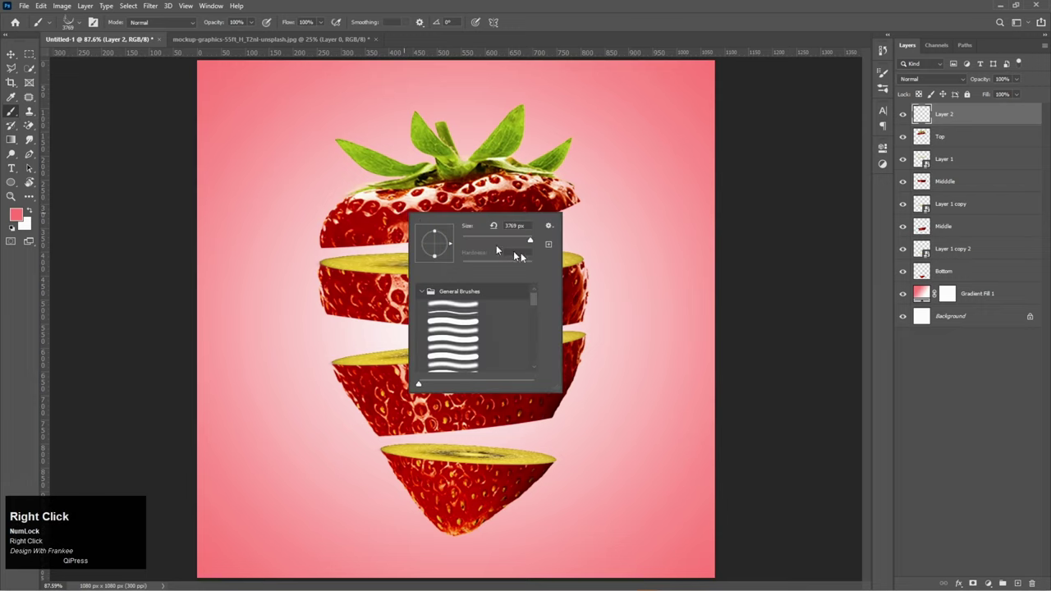
key("Return")
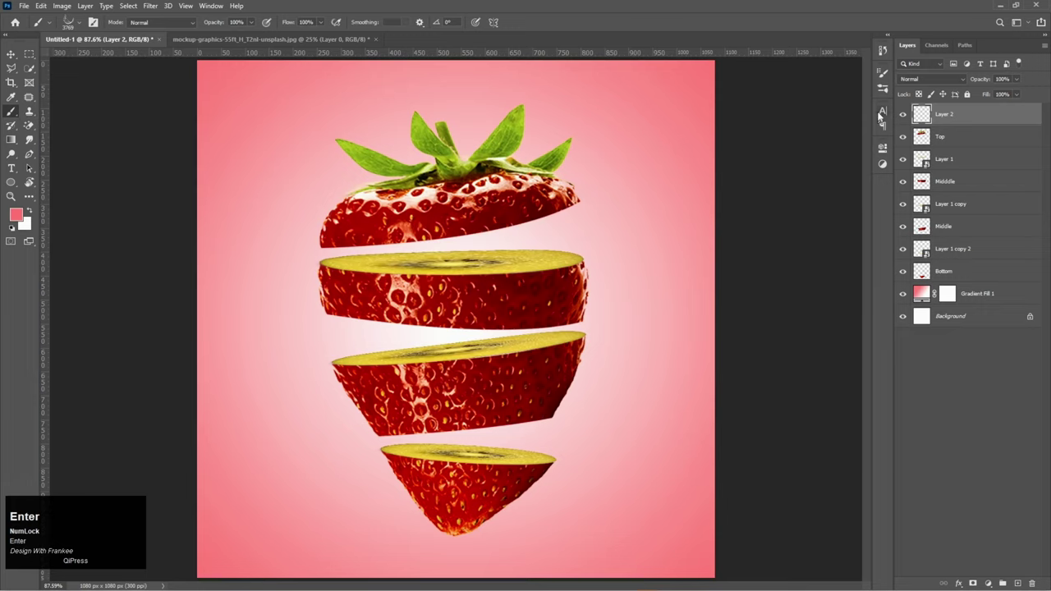
left_click(928, 294)
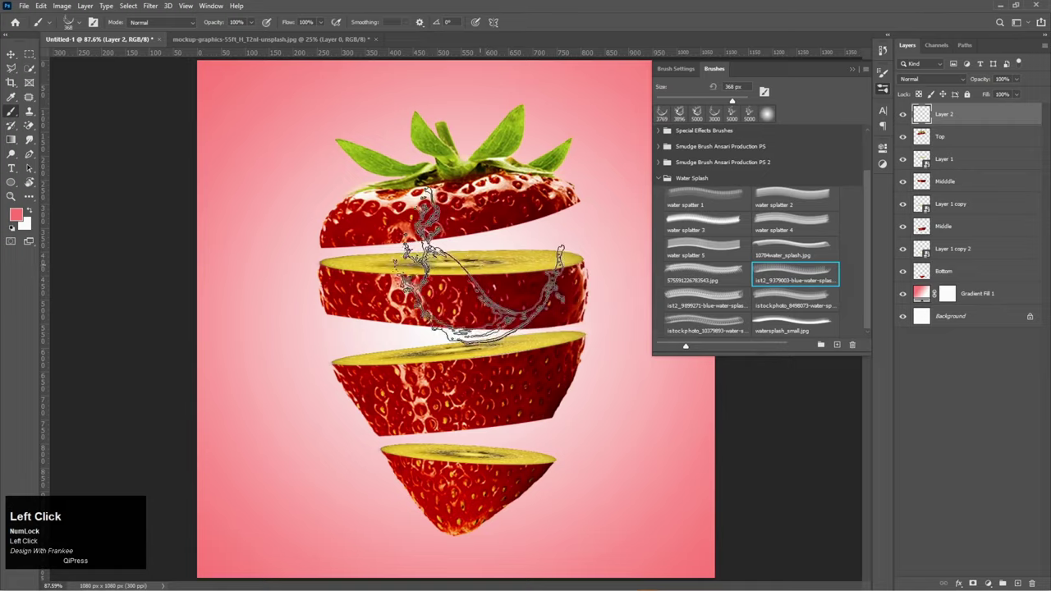
left_click(928, 294)
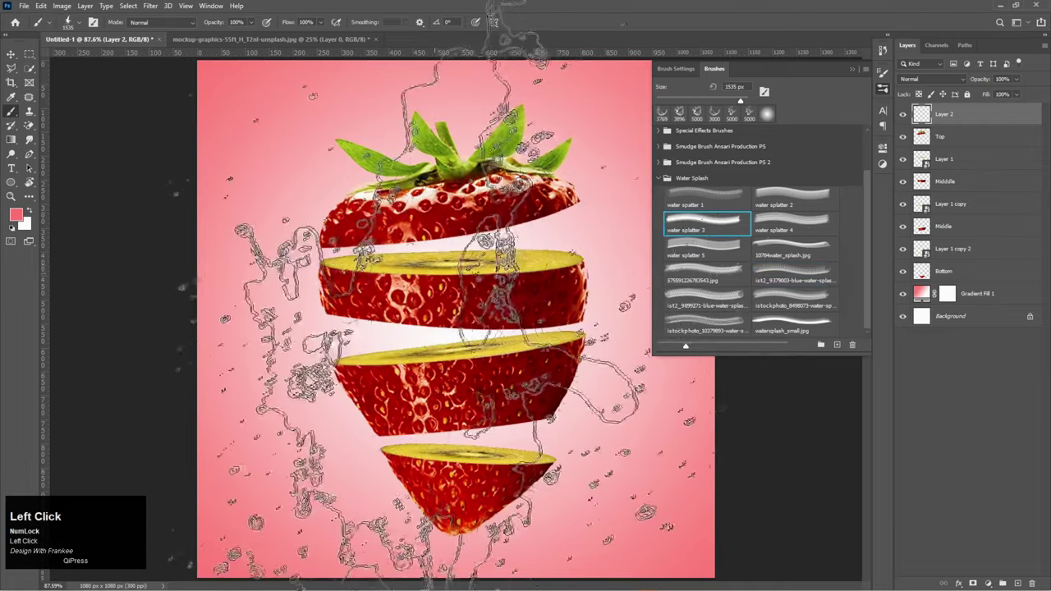
left_click_drag(928, 294, 928, 294)
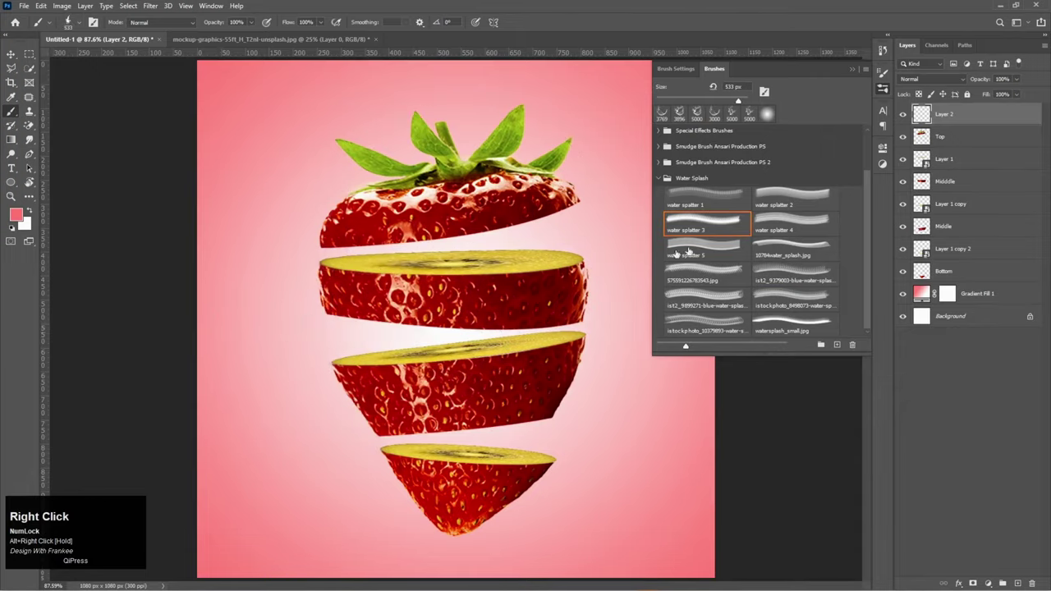
left_click(928, 294)
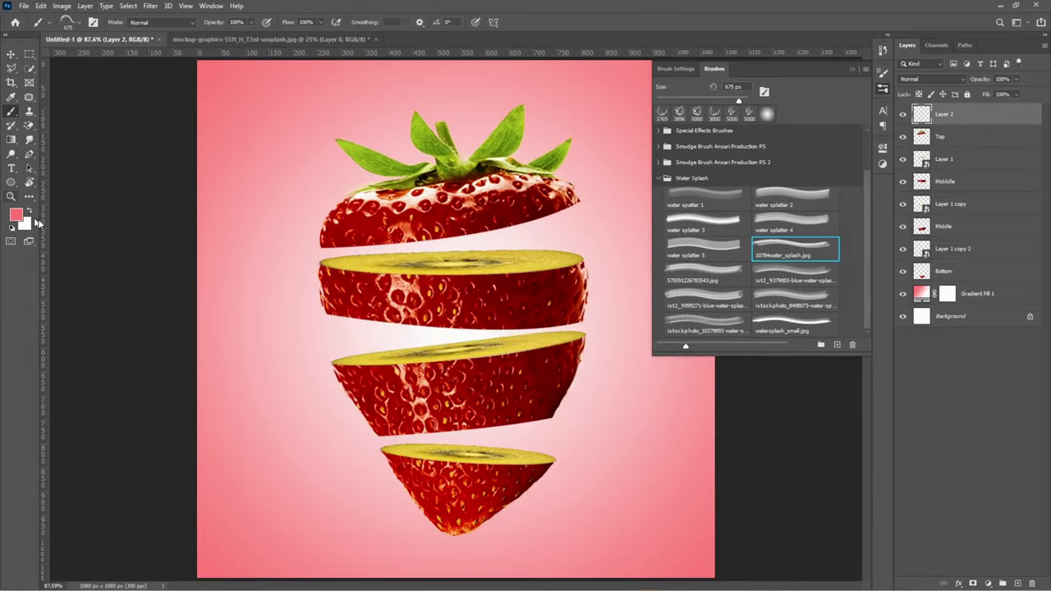
Step: Set a soft pink #ff7272 foreground, stamp a splash by the lower pieces, and move its layer beneath the fruit
left_click(928, 294)
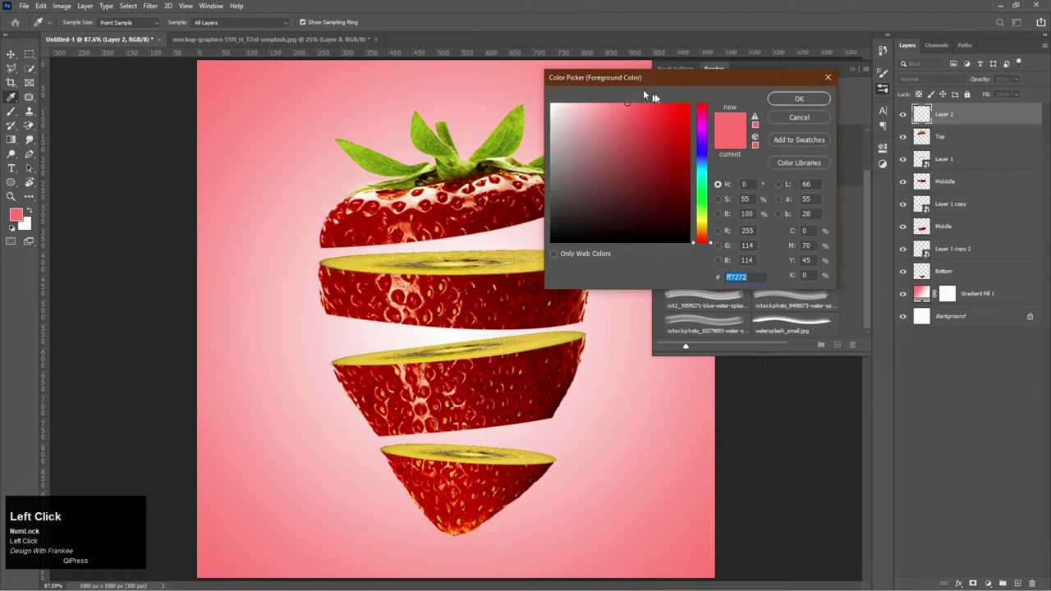
left_click_drag(928, 294, 928, 294)
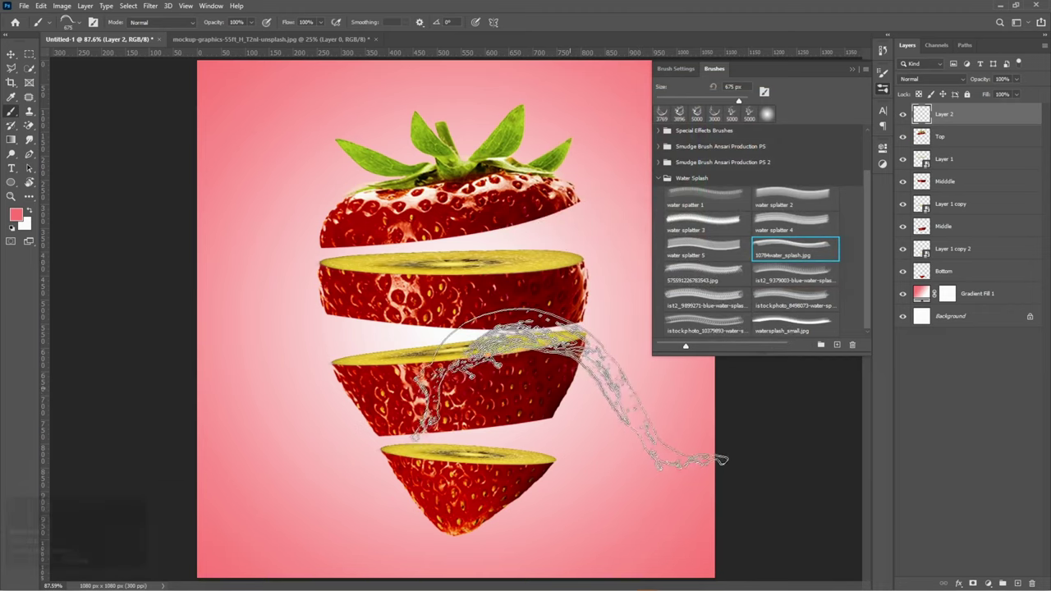
left_click_drag(928, 294, 928, 294)
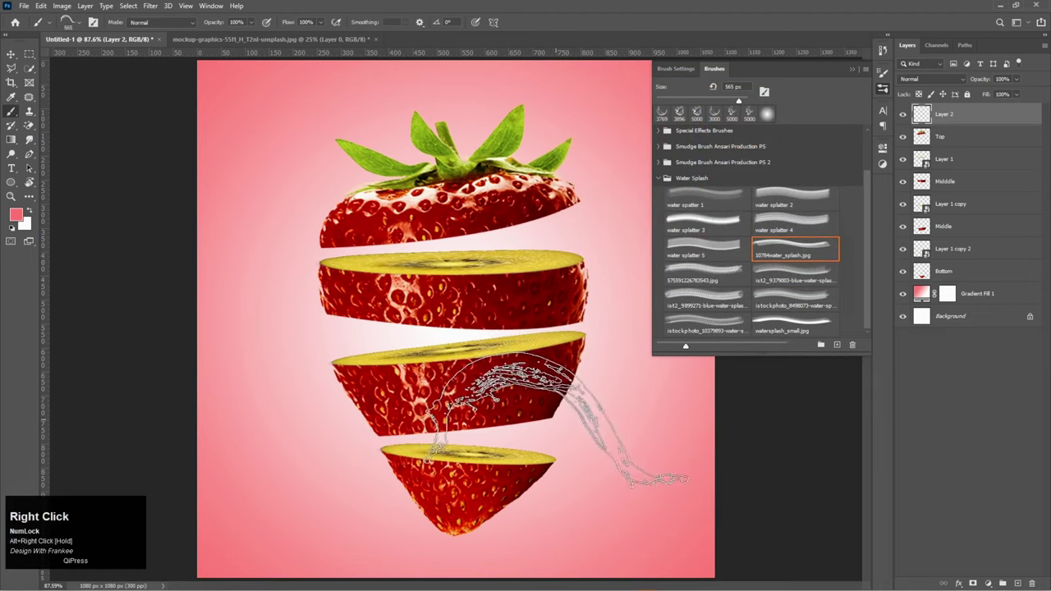
left_click(928, 294)
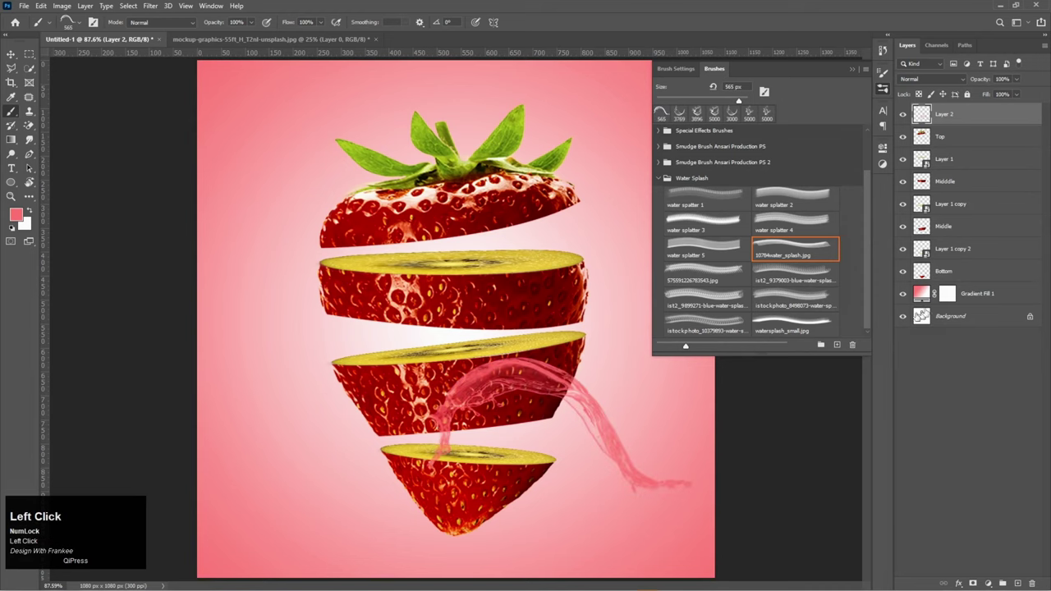
left_click_drag(928, 294, 928, 294)
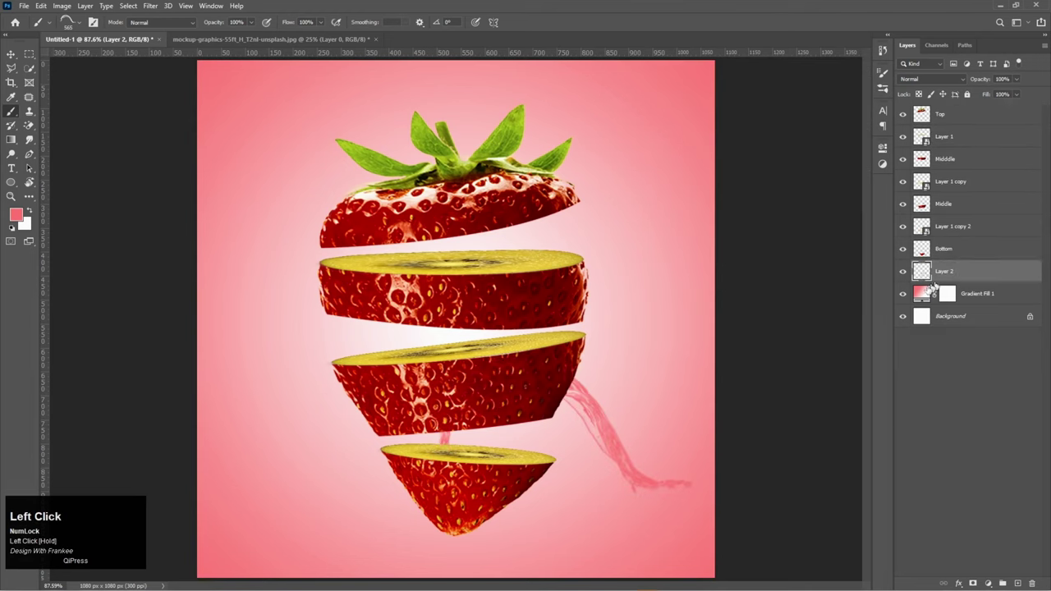
Step: Nudge the lower pink splash into place and rotate it about 15 degrees
key("v")
left_click_drag(928, 294, 928, 294)
key("ctrl+t")
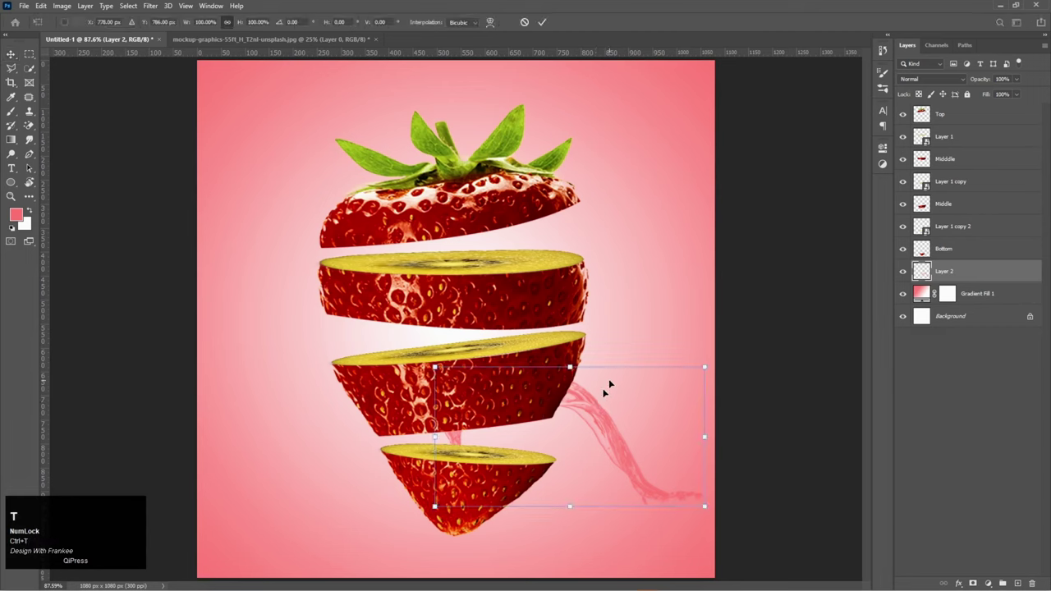
left_click_drag(928, 294, 928, 294)
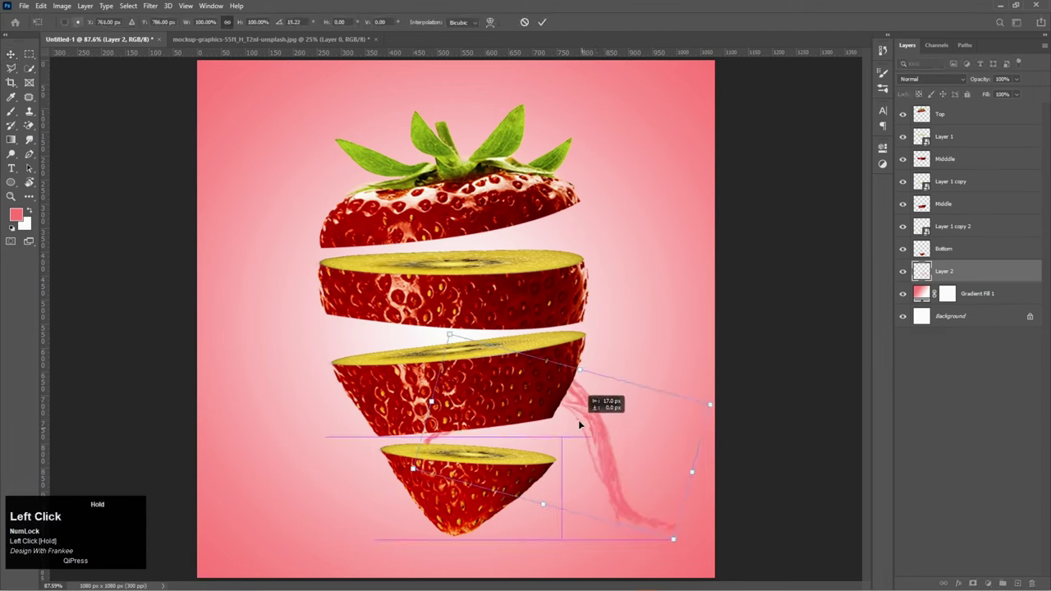
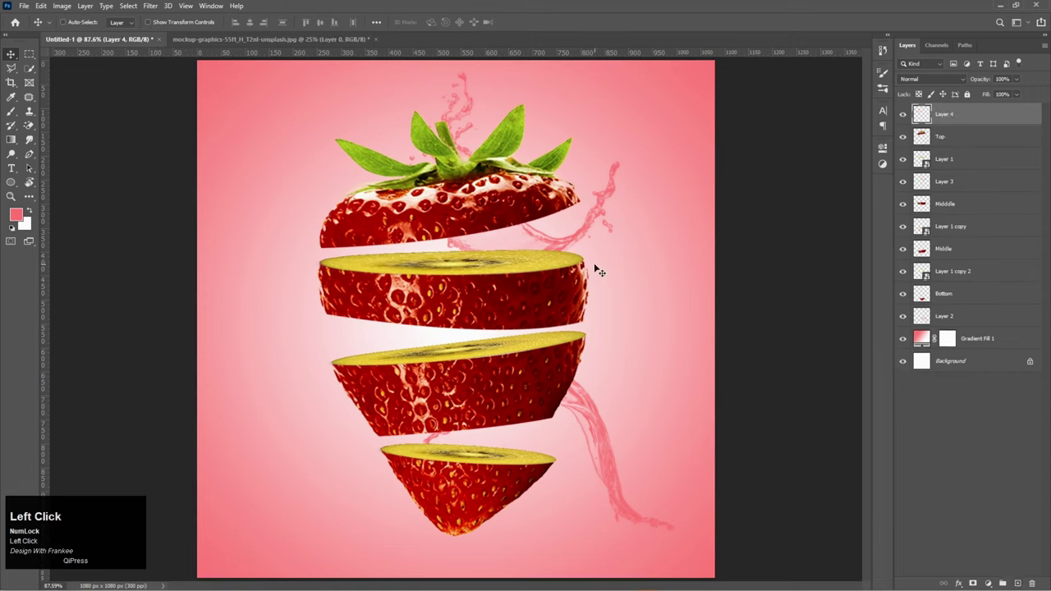
Step: Pick a wide istockphoto splash brush tilted to 31° for the left-side splash
key("b")
left_click(887, 91)
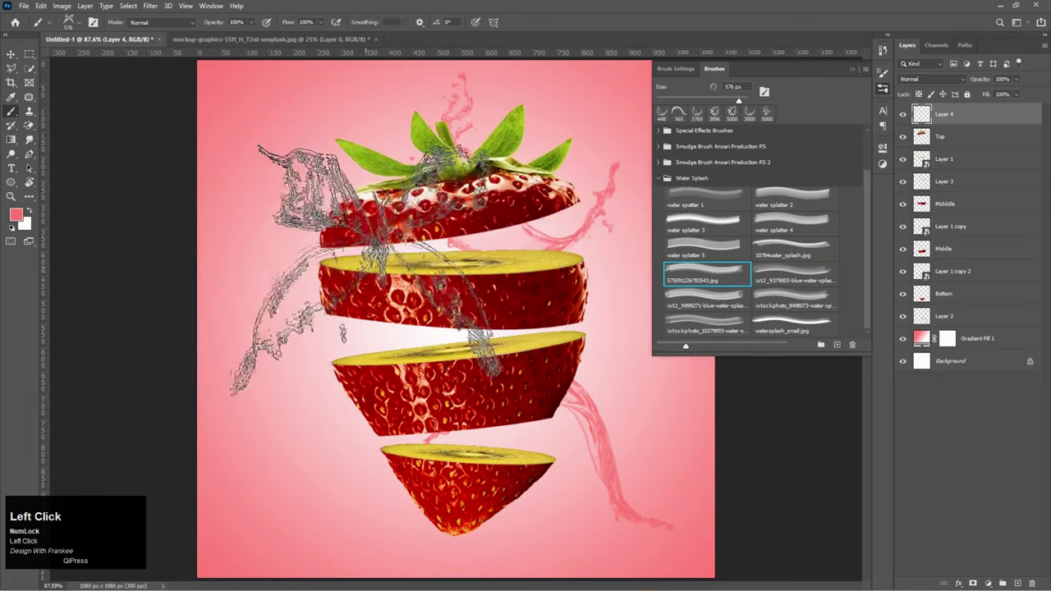
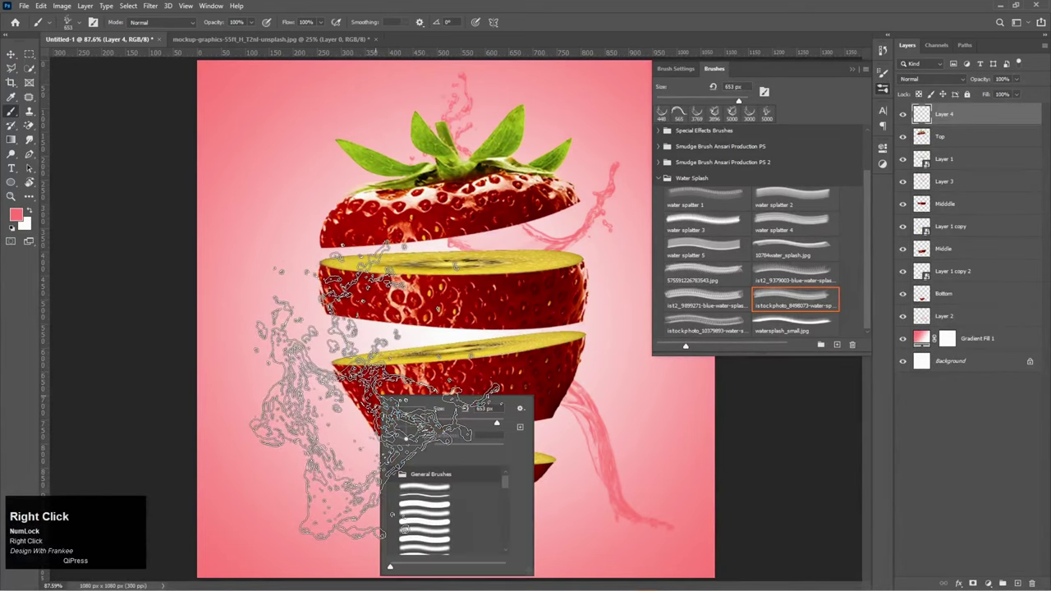
left_click_drag(423, 429, 423, 420)
key("Return")
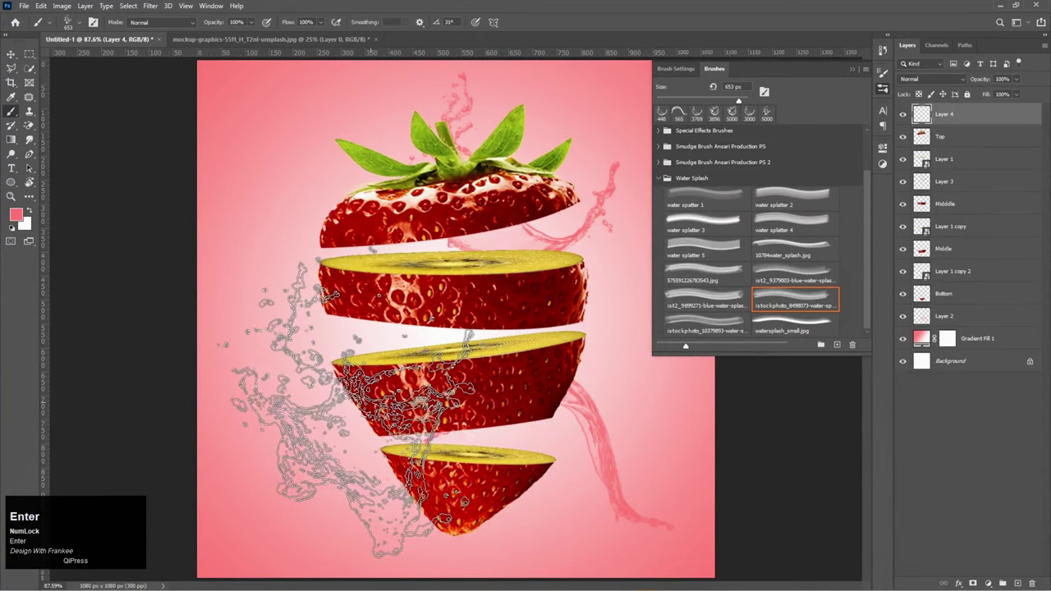
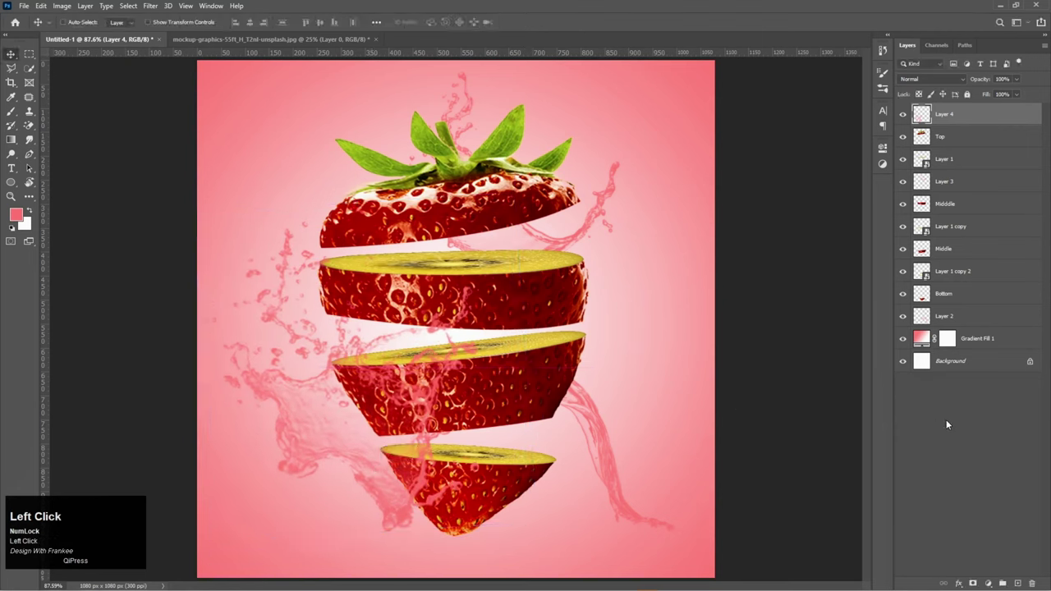
key("ctrl+0")
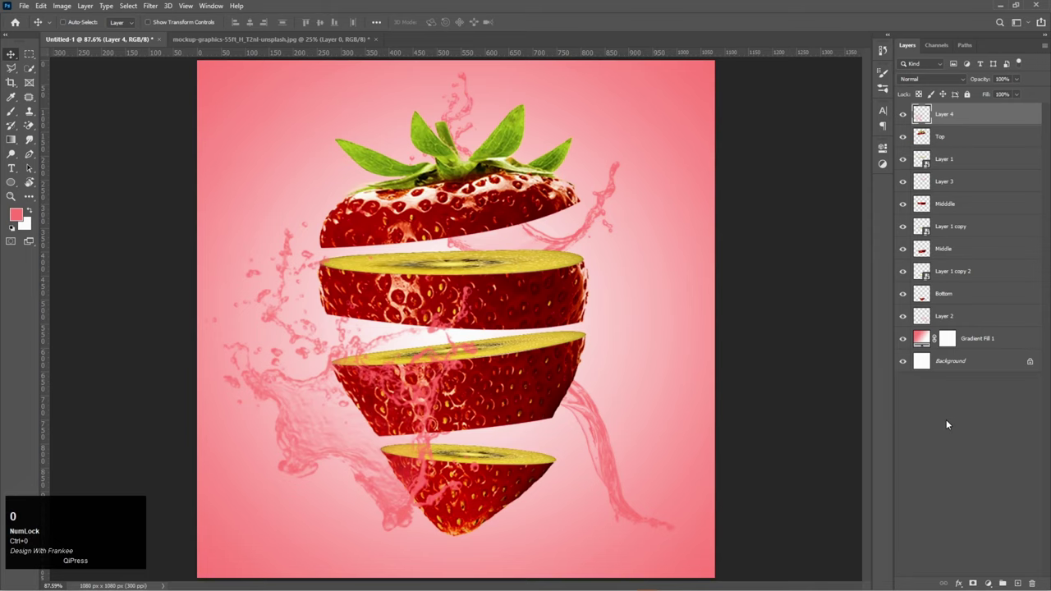
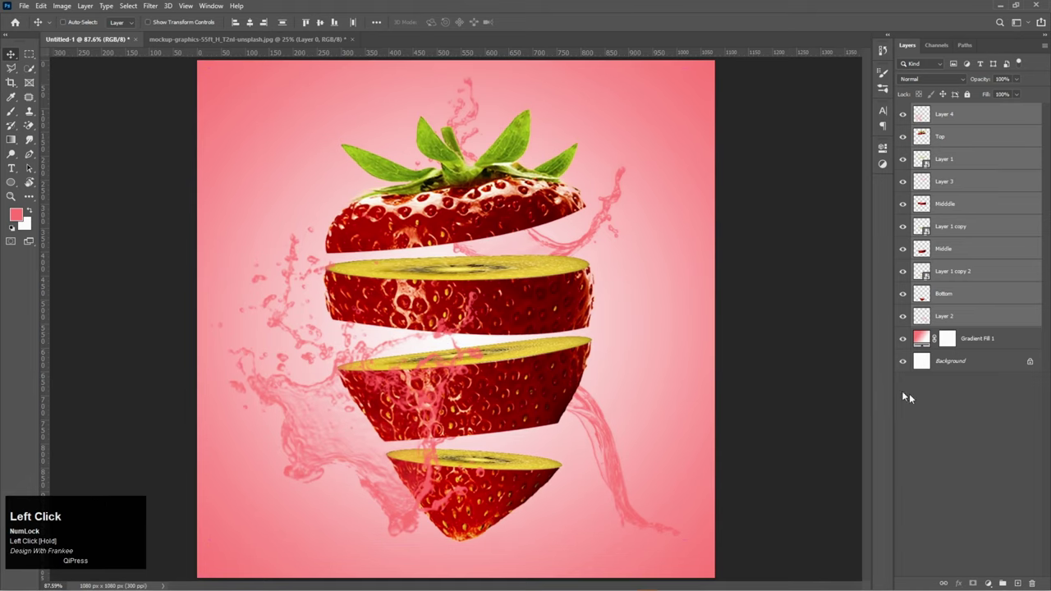
Step: Deselect the layers after moving the strawberry stack and splashes to the right
key("ctrl+0")
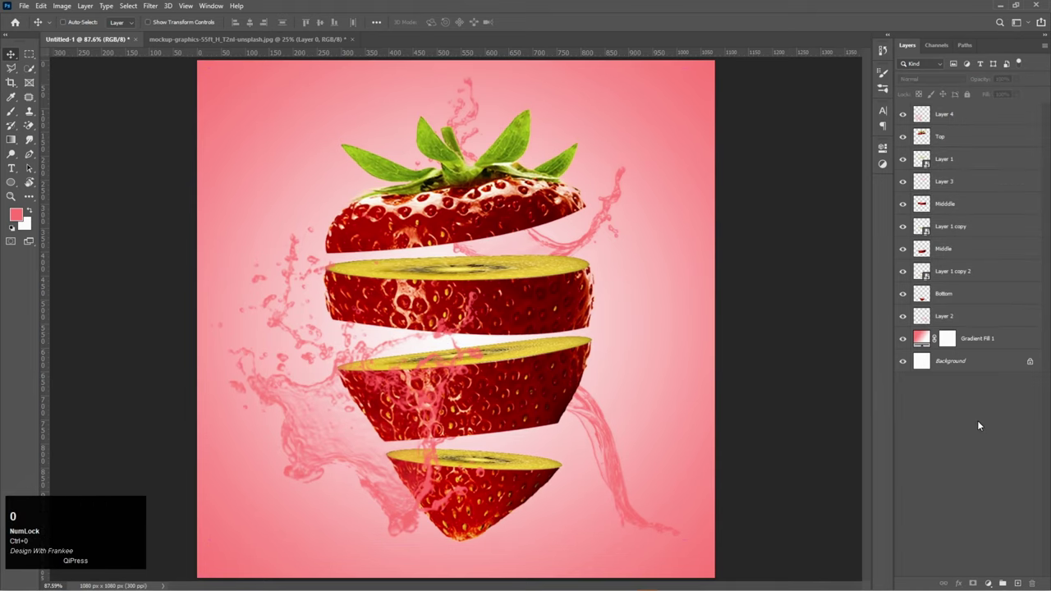